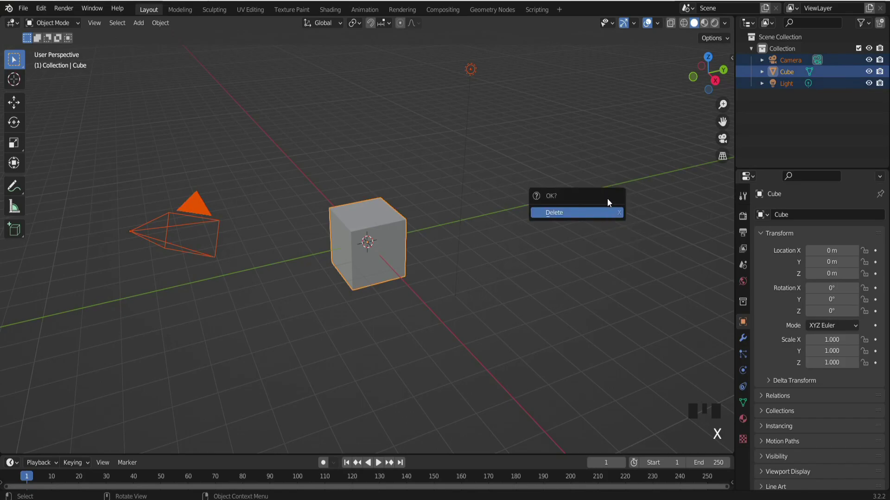
Clear the default camera, cube and light, add a plane and scale it up to roughly double size
key(ctrl+a)
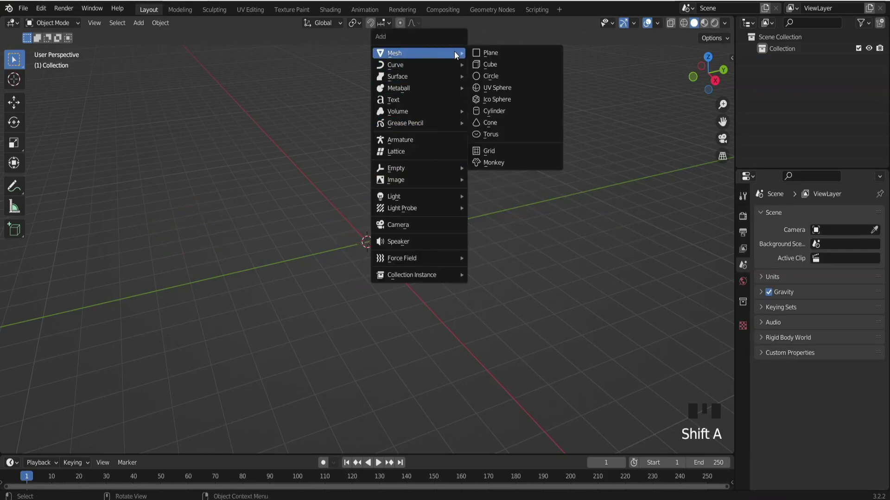
scroll(up, 3)
scroll(down, 3)
scroll(up, 3)
key(s)
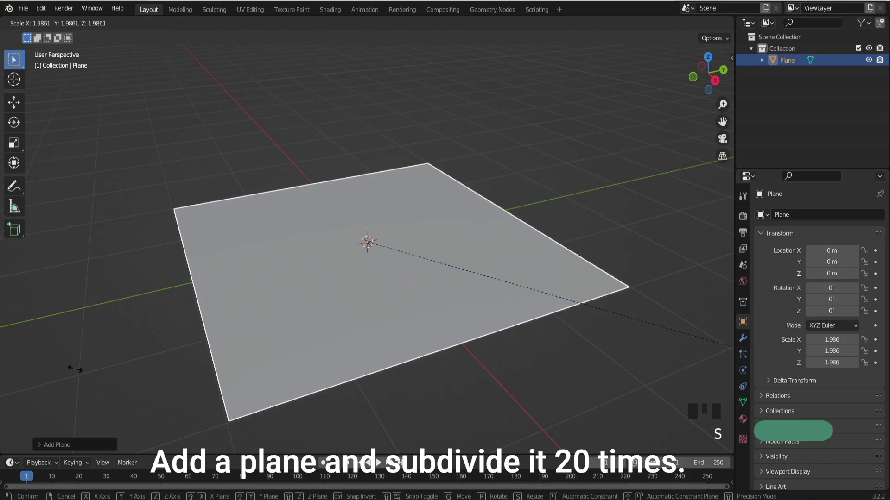
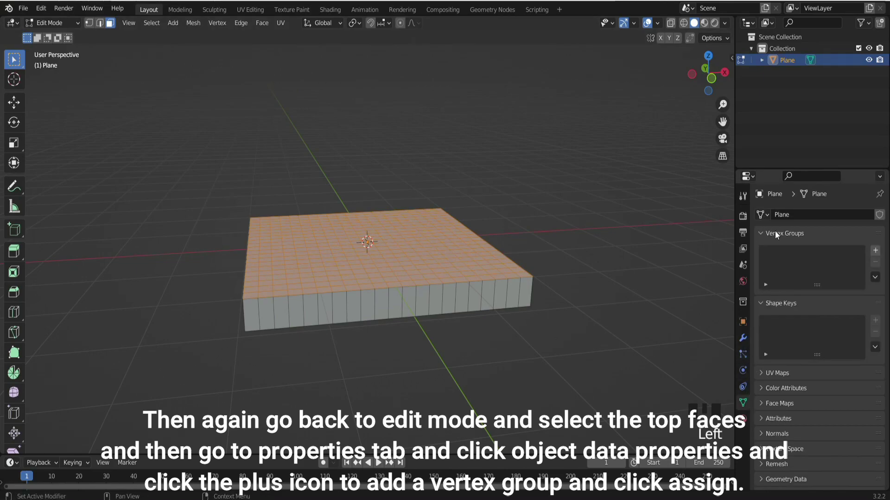
Add a Displace modifier to the subdivided slab from Modifier Properties
drag(880, 255, 50, 31)
drag(55, 29, 749, 339)
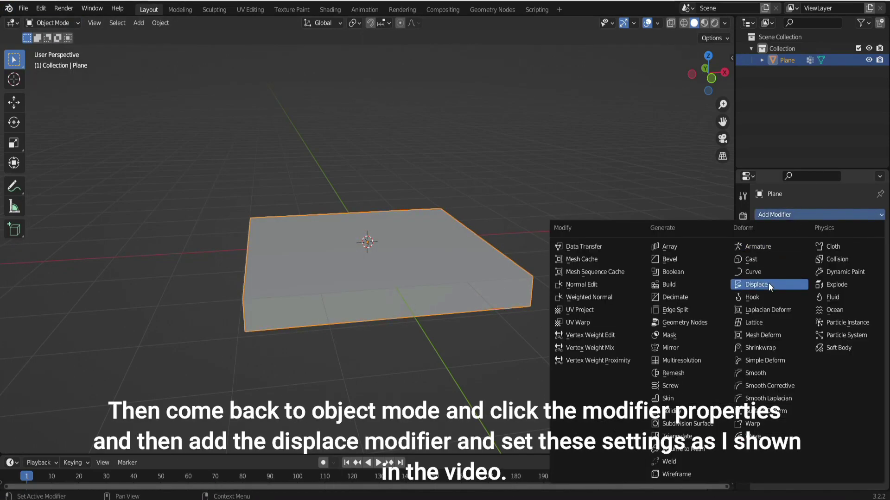
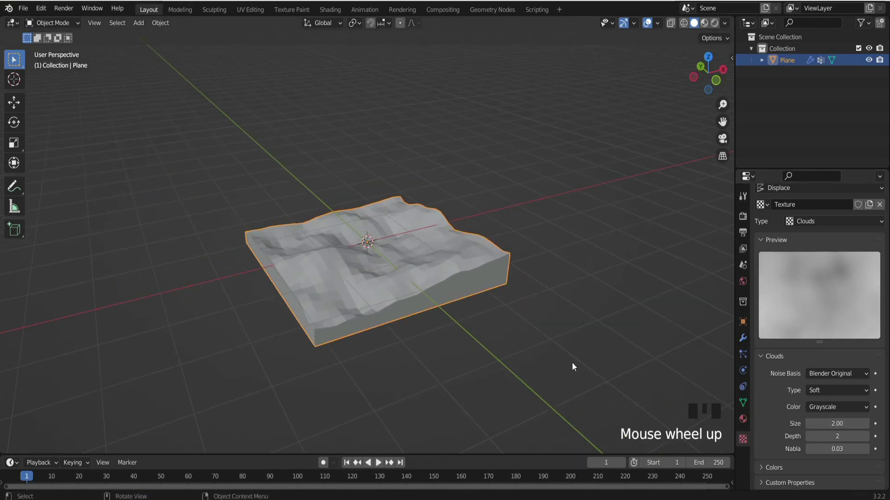
Add an Empty and move it along X to sit beside the wavy slab
middle_click(562, 350)
key(shift+a)
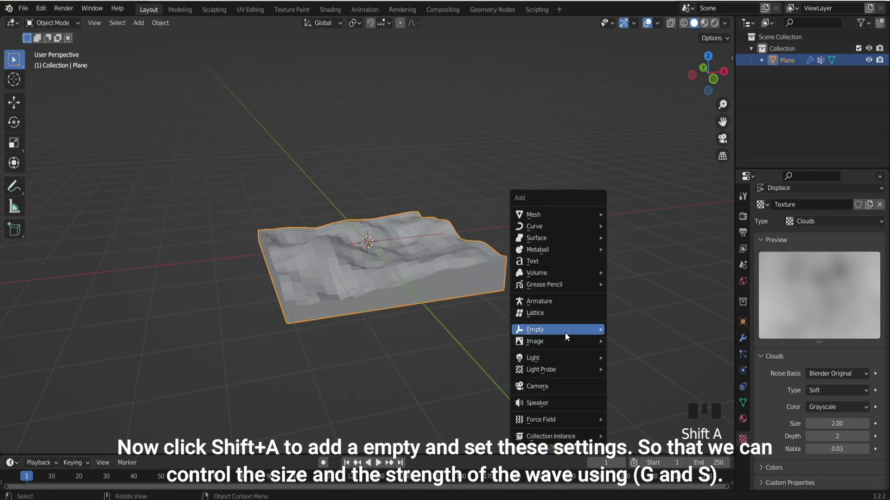
key(g)
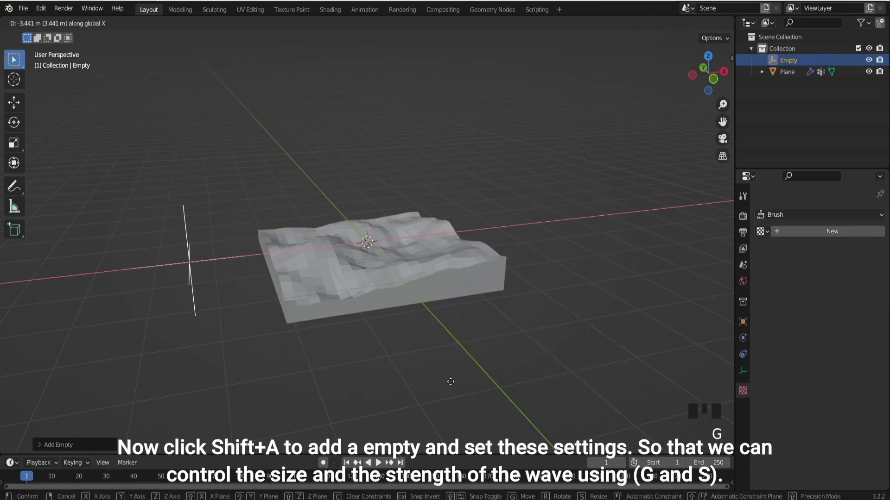
middle_click(500, 378)
click(348, 297)
drag(340, 277, 834, 327)
Set the Displace texture coordinates to Object and link them to the Empty
scroll(down, 3)
scroll(up, 3)
scroll(down, 3)
click(744, 217)
click(751, 346)
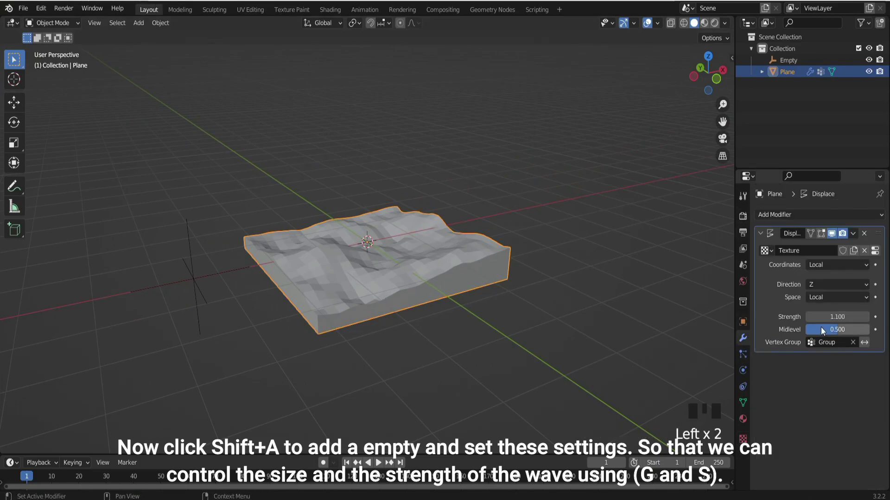
drag(835, 265, 867, 281)
Scale and move the Empty to stretch the waves into gentler, smoother ripples
drag(217, 278, 211, 291)
click(210, 291)
key(s)
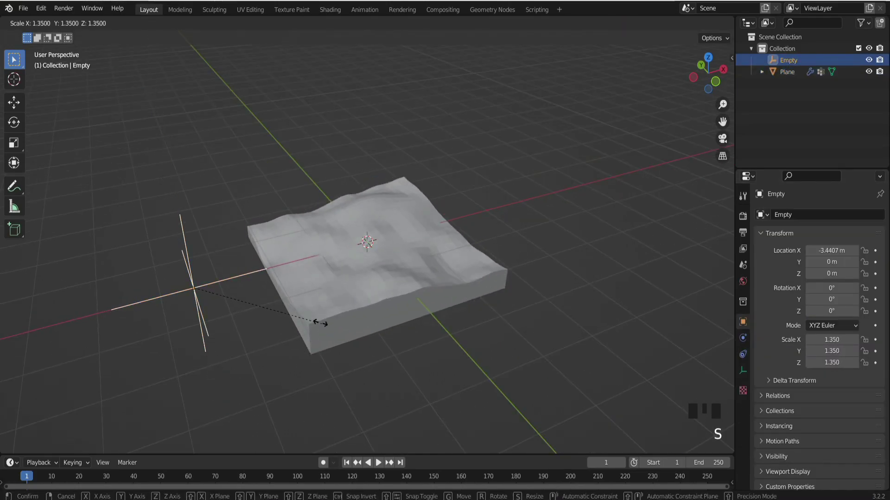
key(g)
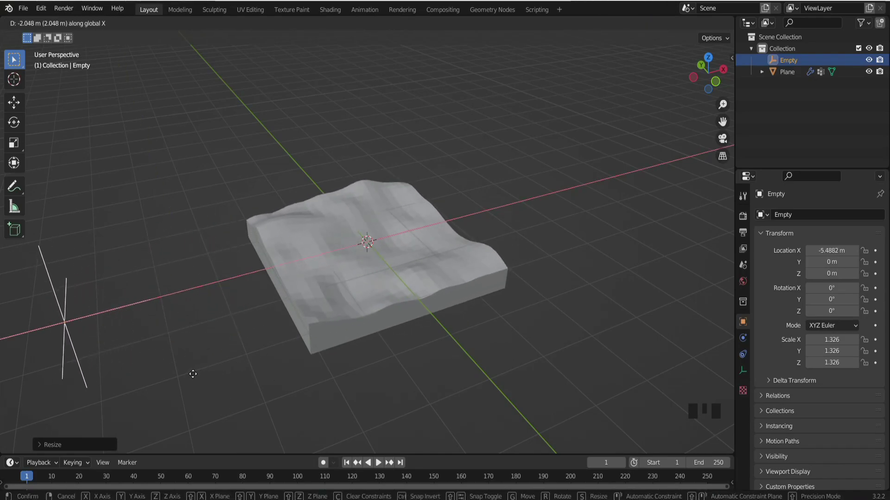
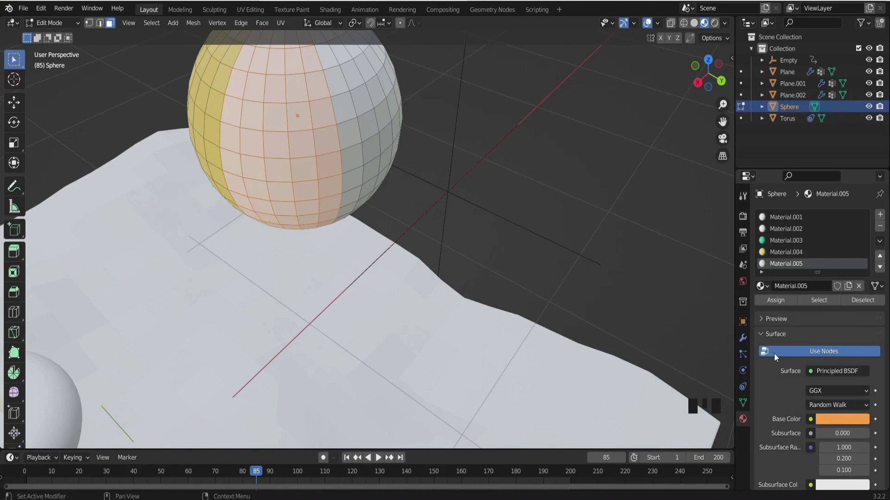
Assign the orange material to its stripe and pick a colour for the next stripe material
click(774, 299)
scroll(down, 3)
scroll(up, 3)
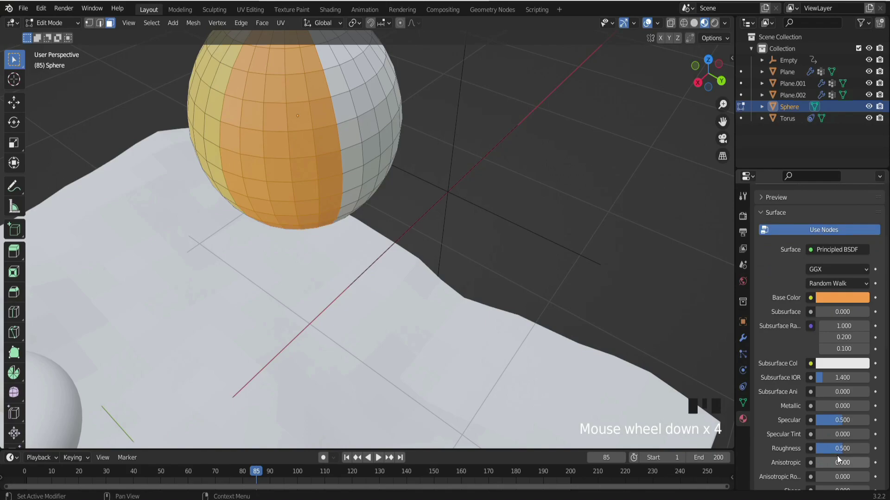
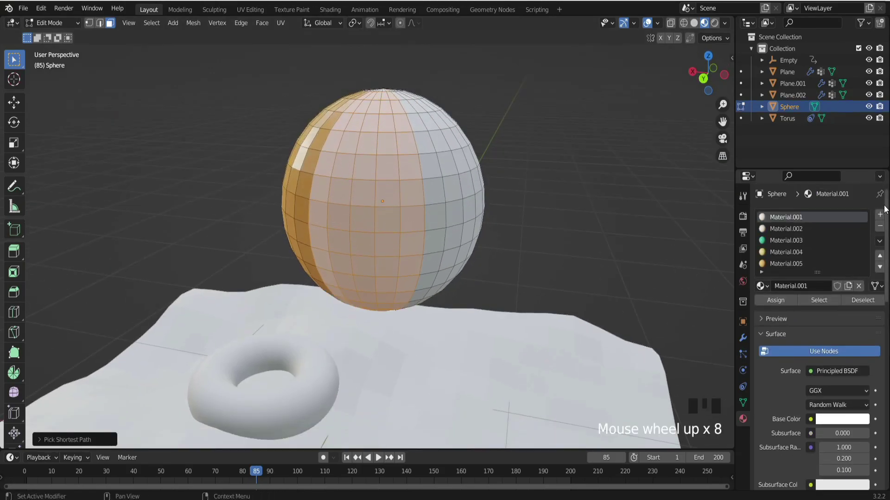
drag(882, 215, 855, 424)
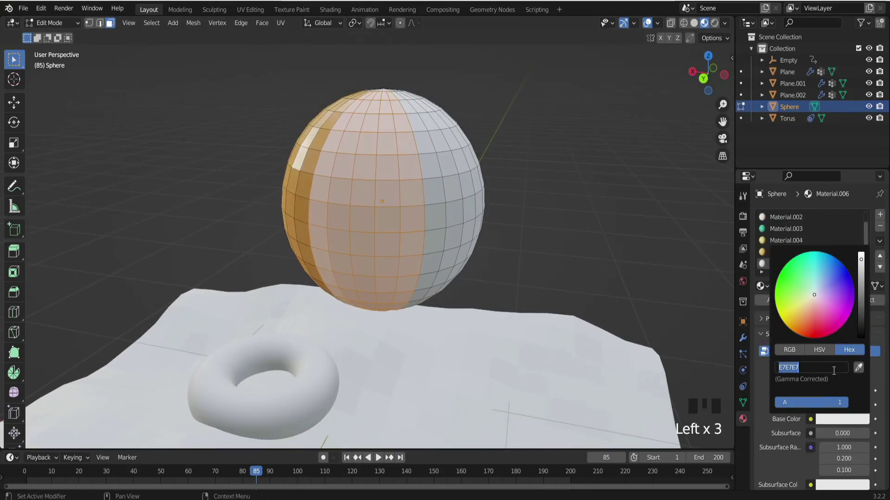
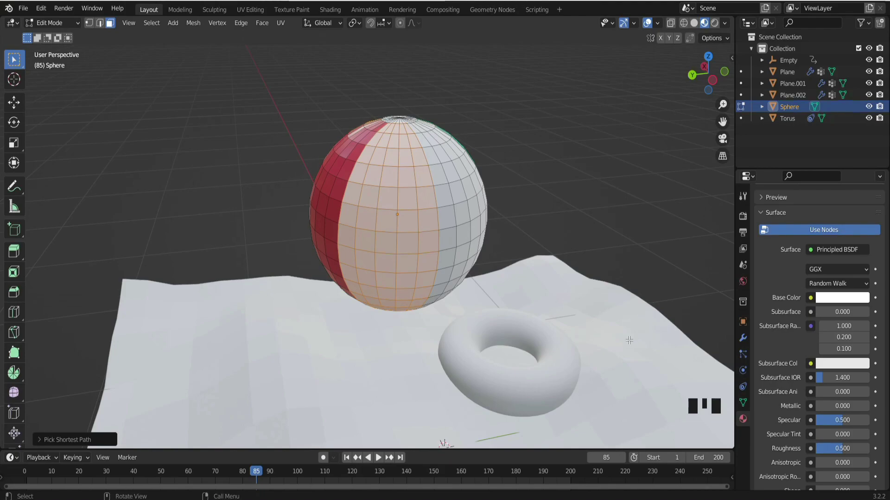
Add another material slot with a new material for the next band and set its Base Color
click(828, 303)
scroll(up, 3)
click(887, 217)
scroll(down, 3)
click(851, 379)
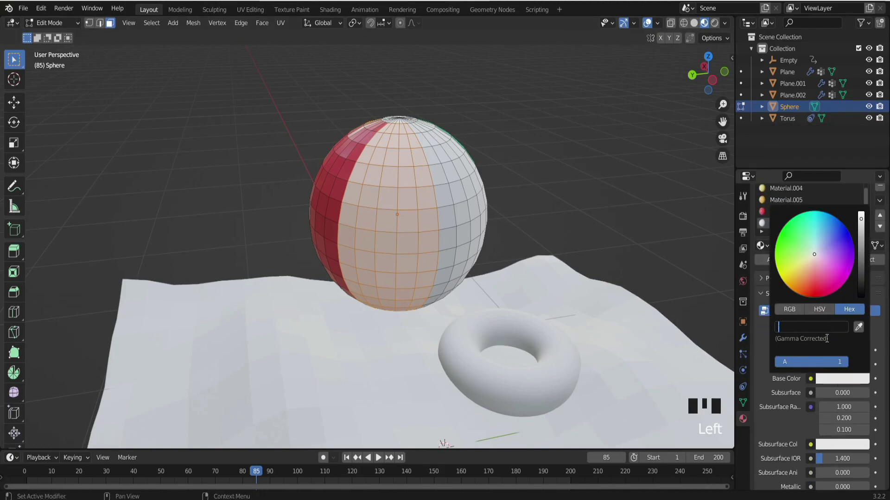
key(0)
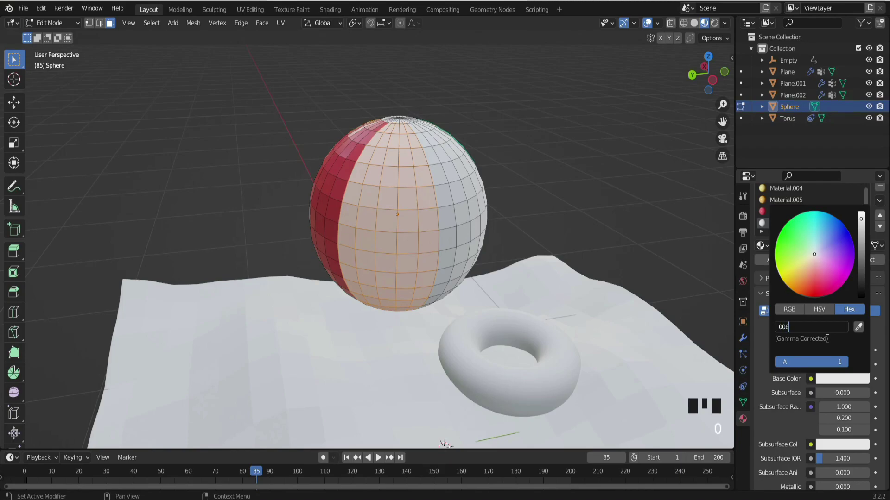
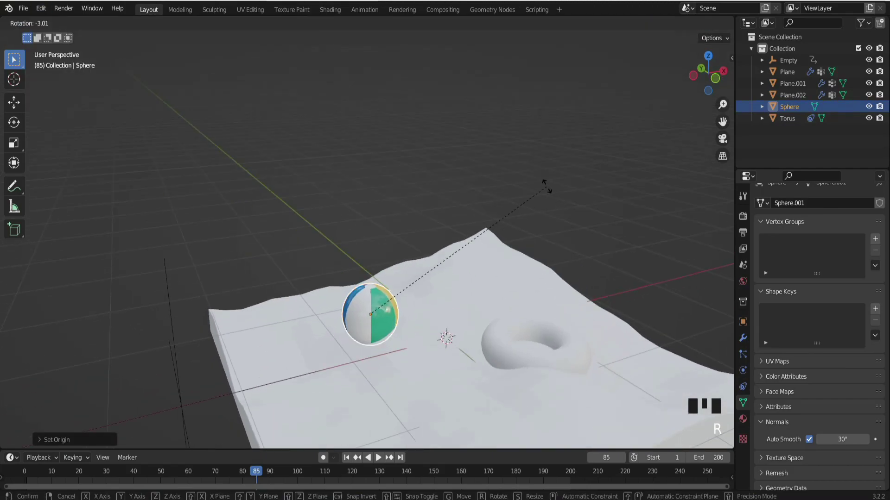
Rotate the striped beach ball and lower it from hovering down onto the rippling water surface
drag(444, 217, 441, 237)
key(space)
drag(440, 198, 388, 301)
click(388, 302)
key(g)
click(695, 29)
key(space)
drag(568, 185, 375, 224)
click(376, 223)
drag(393, 171, 740, 283)
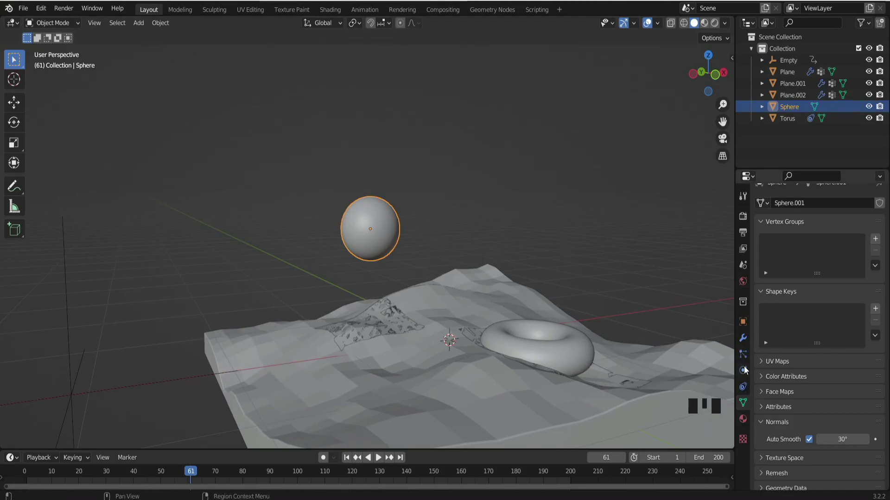
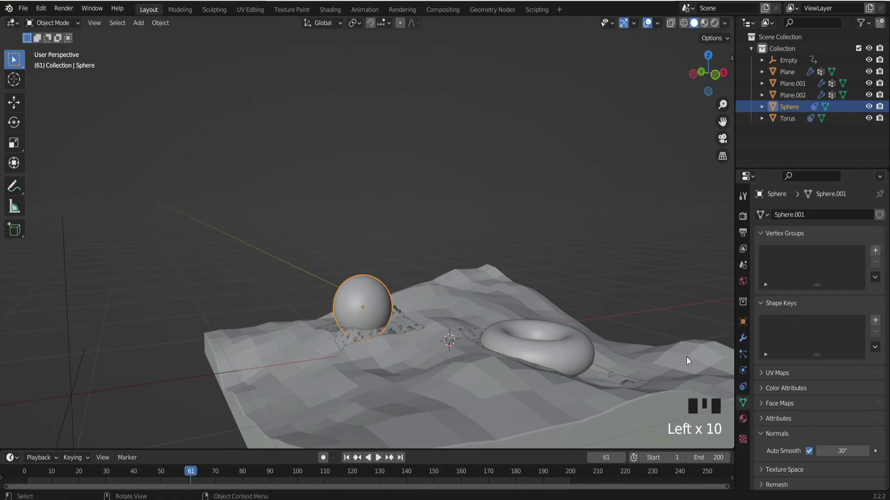
Review the ball's Copy Location constraint and play the animation to confirm it rides the ripples
click(748, 387)
drag(831, 266, 272, 262)
key(space)
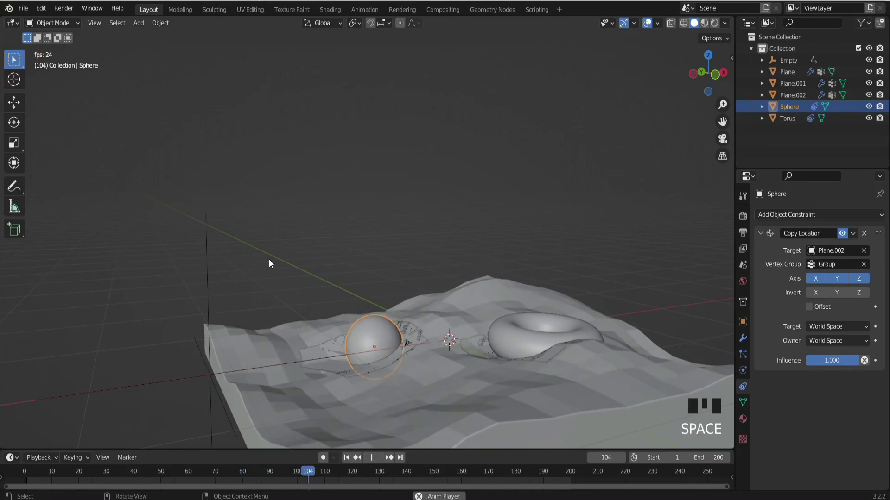
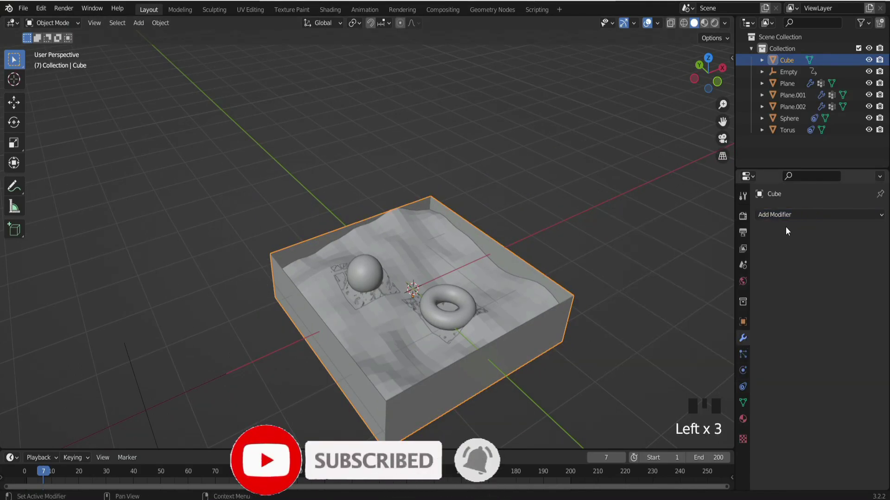
Give the pool box thick walls, then select it and move it vertically around the water plane
click(792, 224)
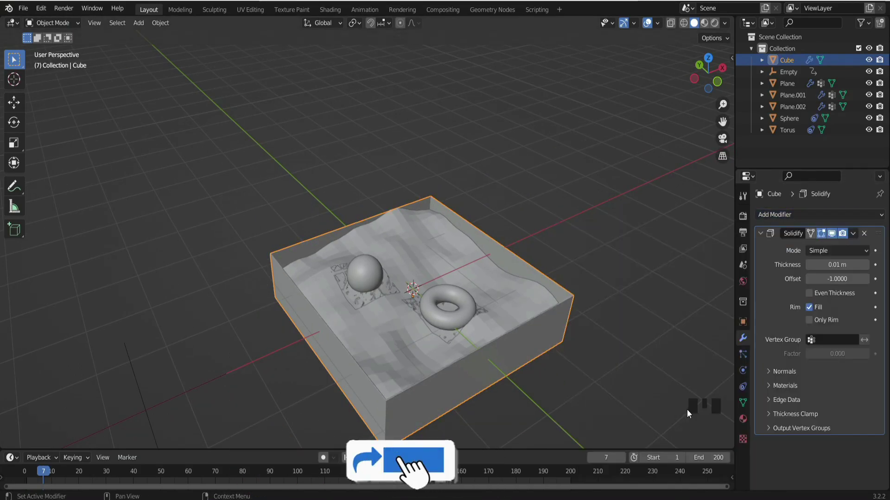
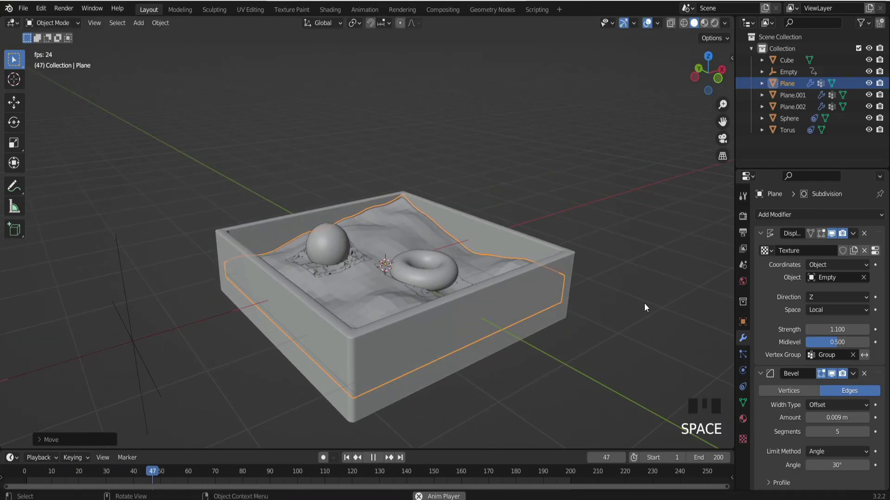
drag(639, 270, 582, 275)
double_click(582, 275)
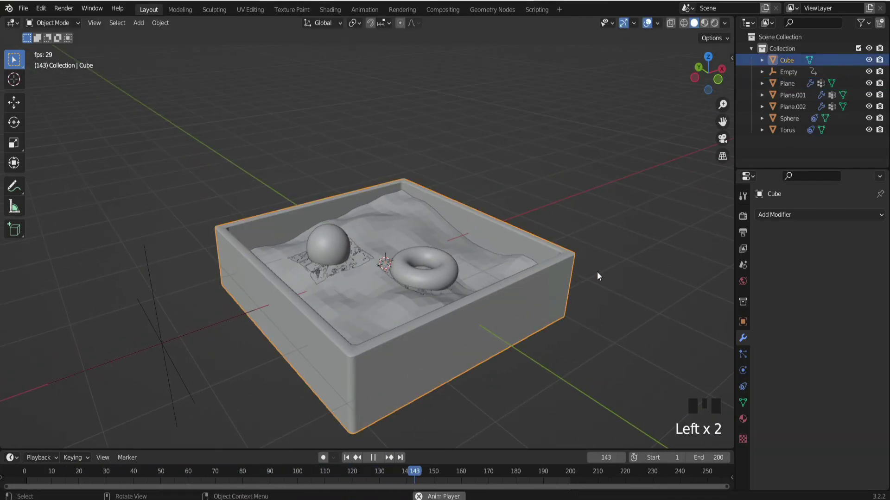
key(g)
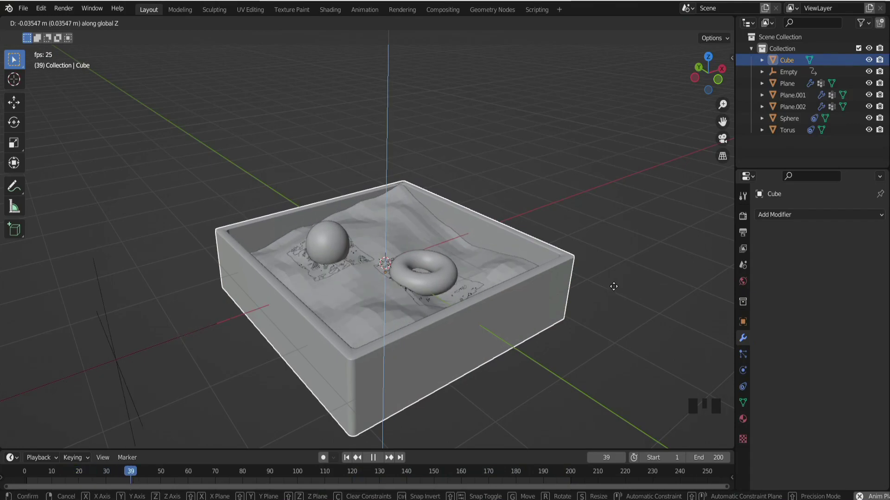
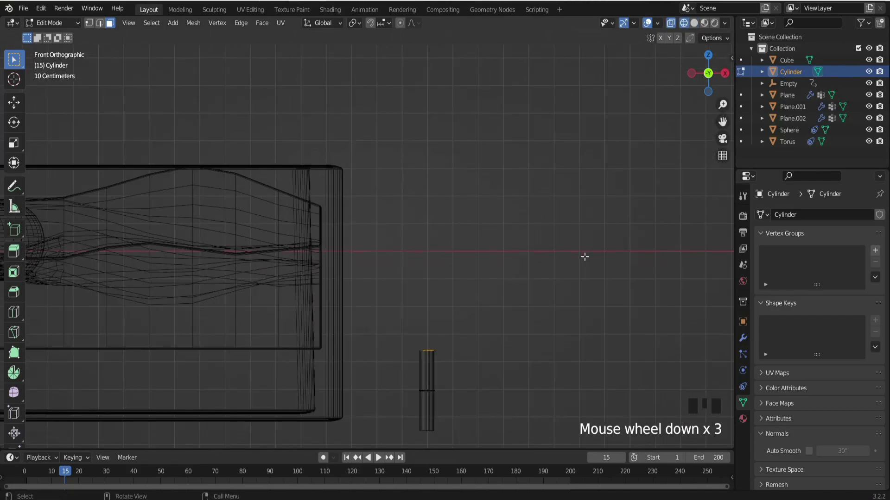
Raise the cylinder's top loop, then extrude and rotate sections repeatedly to start curving the rail over
key(g)
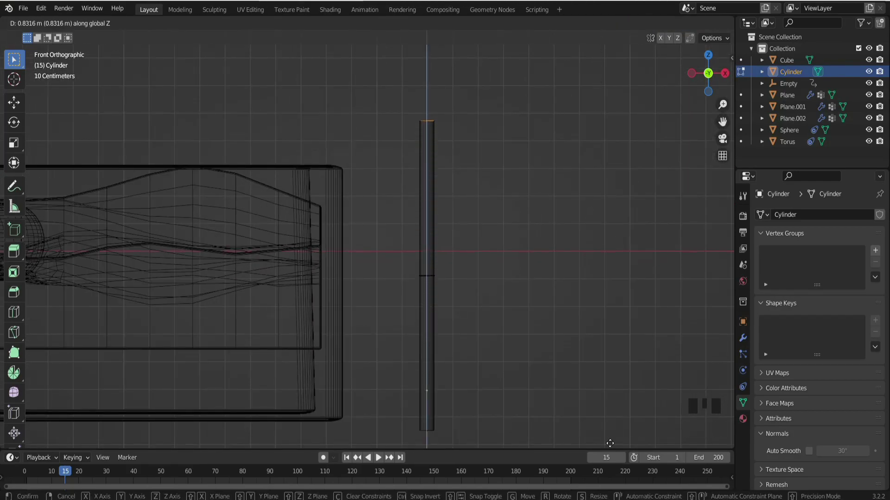
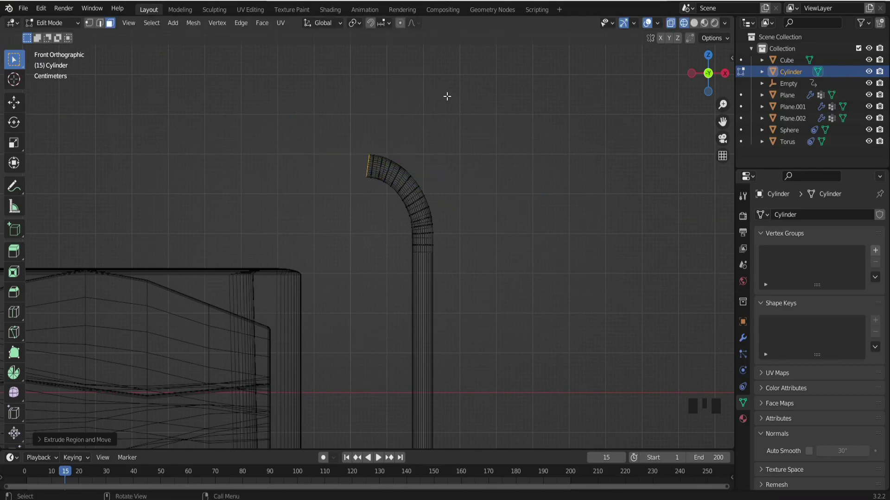
key(e)
key(r)
key(ctrl+z)
key(ctrl+z)
key(e)
key(r)
key(e)
key(r)
key(e)
key(r)
key(ctrl+z)
key(ctrl+z)
key(e)
key(r)
key(e)
key(r)
key(e)
key(r)
key(e)
key(r)
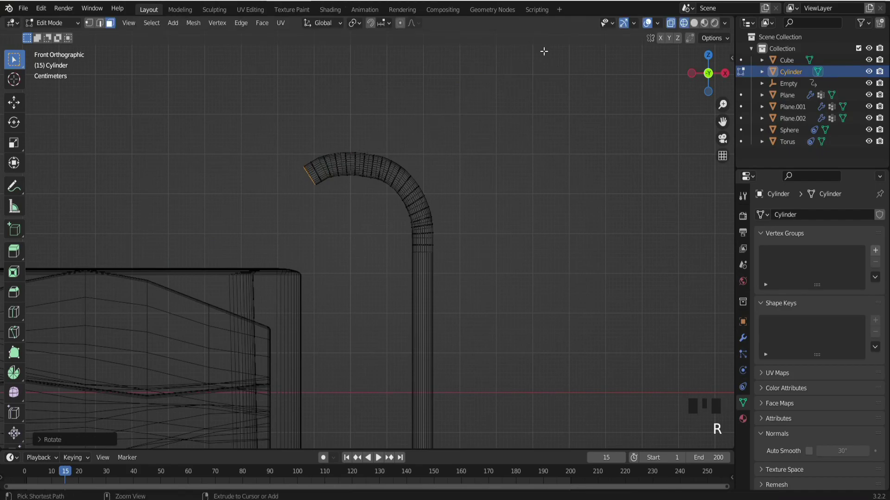
Continue extruding and rotating sections around the bend to finish the rail's hooked arch
key(ctrl+z)
key(ctrl+z)
key(e)
key(r)
key(e)
key(r)
key(e)
key(r)
key(e)
key(r)
key(e)
key(r)
key(e)
key(r)
key(e)
key(r)
key(e)
key(r)
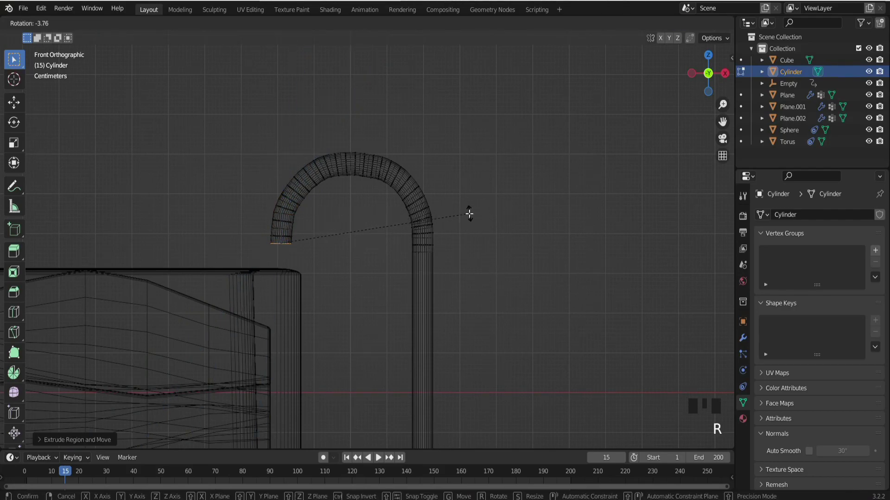
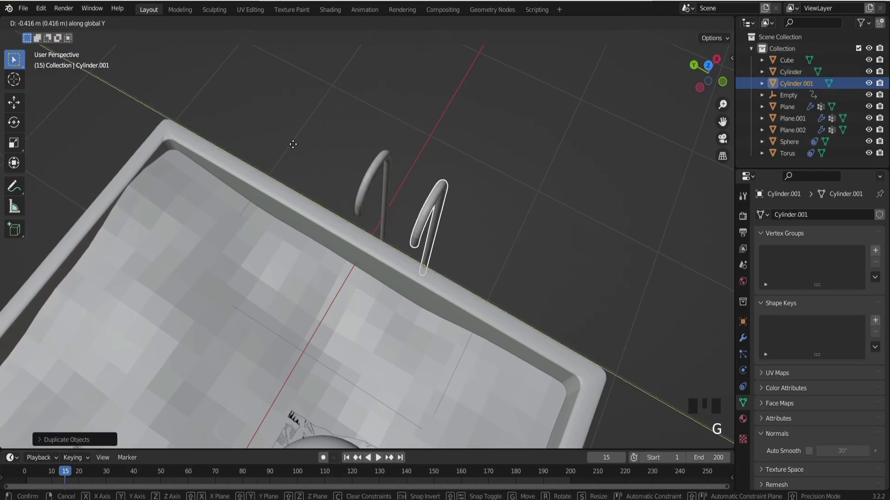
Move the duplicated hooked rail sideways along the pool edge beside the original, checking side views
drag(312, 147, 330, 133)
middle_click(330, 135)
key(KP_3)
key(KP_1)
key(g)
key(a)
drag(463, 113, 464, 111)
key(g)
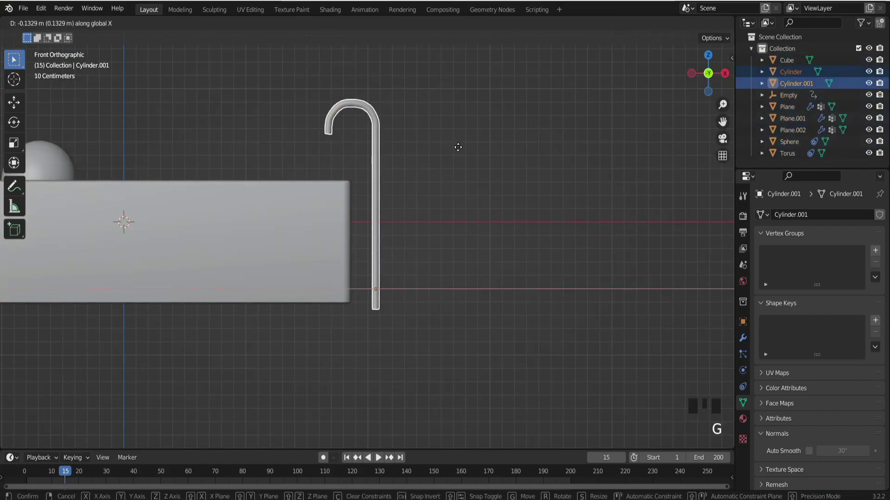
key(g)
click(446, 197)
Fine-tune the second rail's position, then view the pool from the top ready to add the next object
drag(458, 209, 480, 224)
key(g)
click(473, 103)
key(ctrl+z)
key(g)
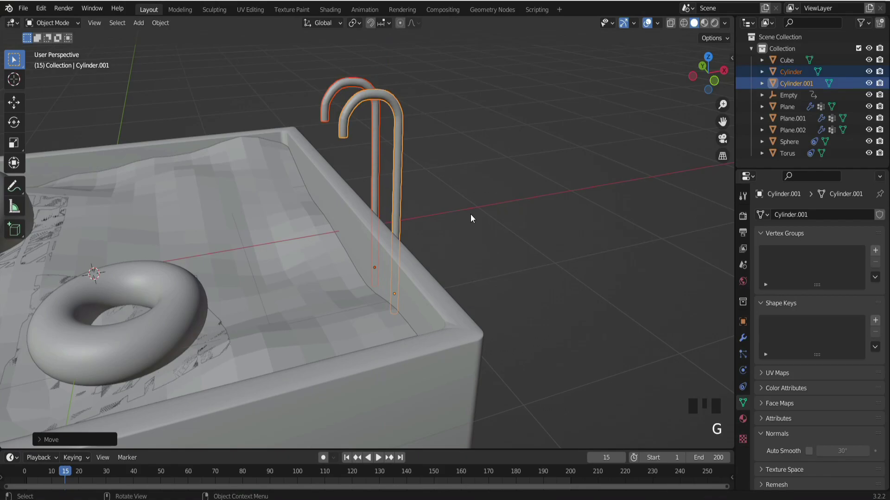
click(479, 205)
key(KP_7)
scroll(down, 3)
key(shift+a)
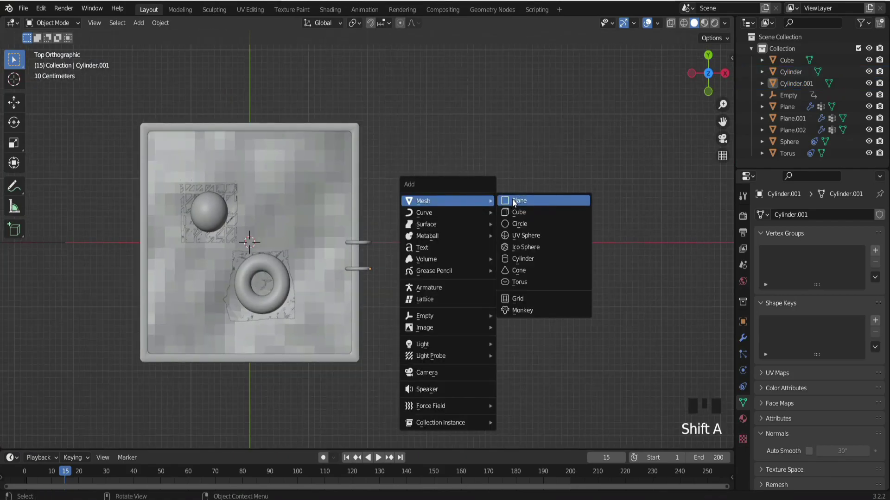
Size the new plane and stretch it into a long board reaching over the pool
key(s)
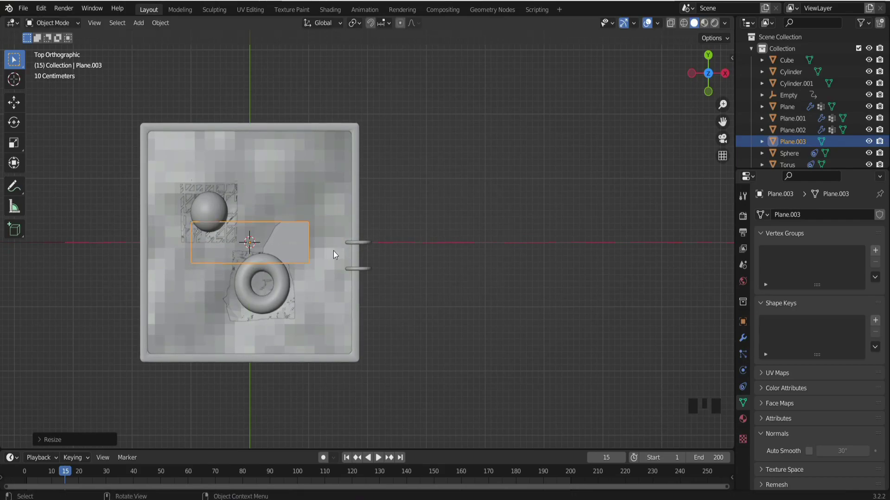
key(g)
scroll(up, 3)
key(s)
key(g)
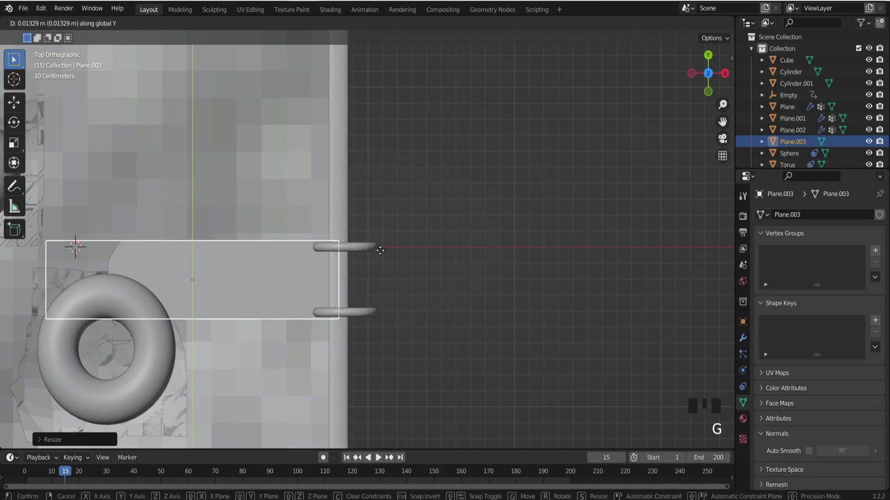
Move the board to the rails and narrow it to fit between the two handrails
key(h)
key(u)
key(ctrl+z)
key(h)
key(ctrl+z)
key(g)
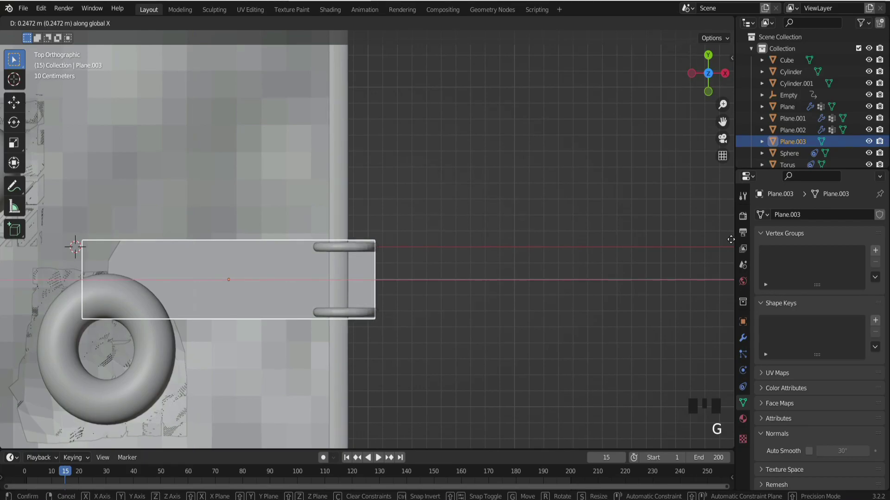
scroll(up, 3)
key(s)
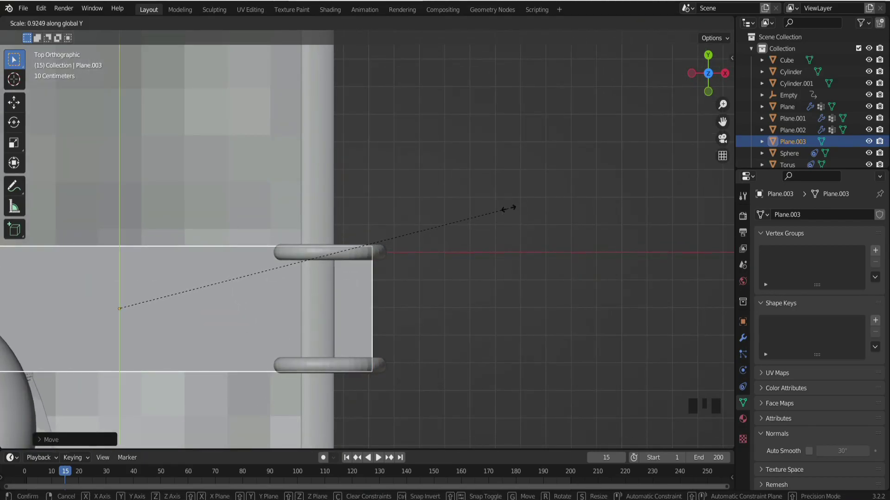
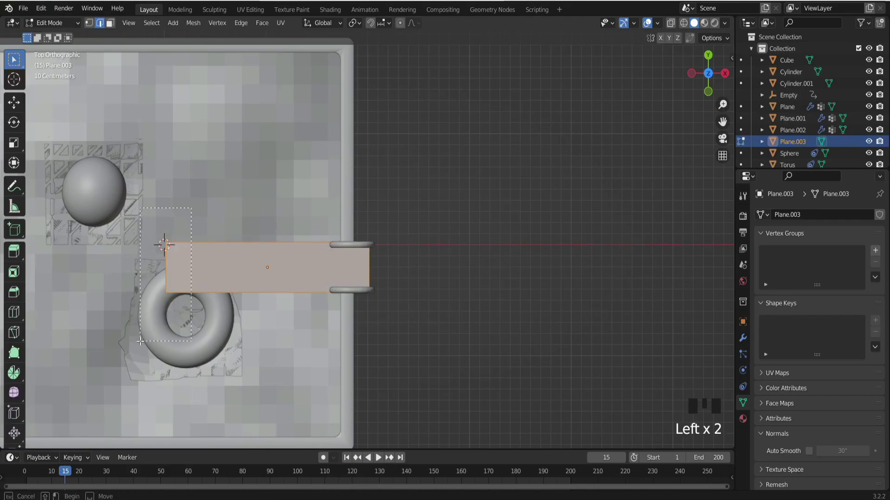
Select the board's inner end corners in Edit Mode and bevel them round with Ctrl+Shift+B
key(g)
click(88, 25)
key(ctrl+shift+b)
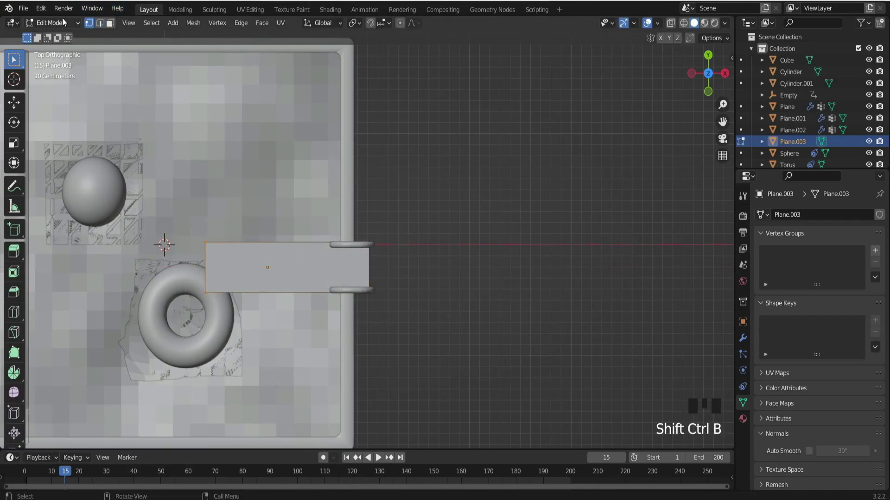
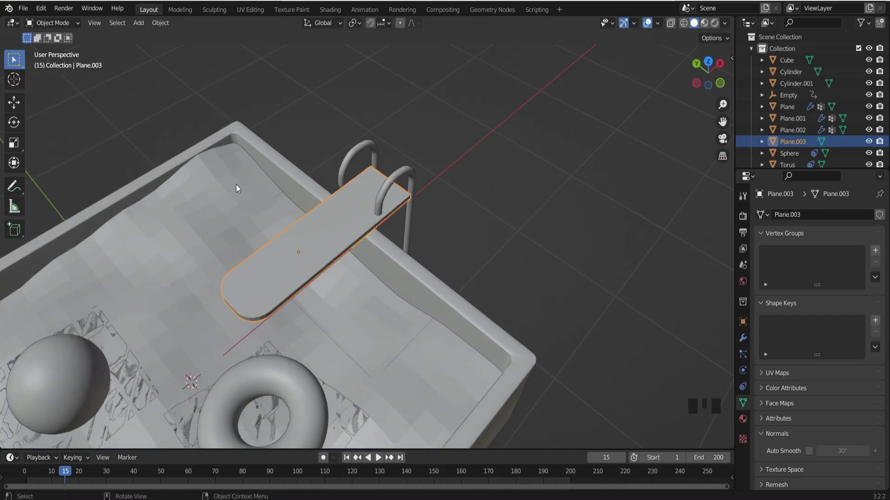
Inspect the thickened diving board from several angles and select it for adjustment
middle_click(264, 183)
scroll(up, 3)
drag(331, 143, 333, 163)
scroll(down, 3)
key(g)
drag(366, 258, 311, 248)
scroll(down, 3)
middle_click(303, 250)
click(335, 229)
From top view, slide the board along its length and widen it to fit between the rails
key(KP_7)
scroll(up, 3)
key(g)
key(g)
click(348, 299)
key(g)
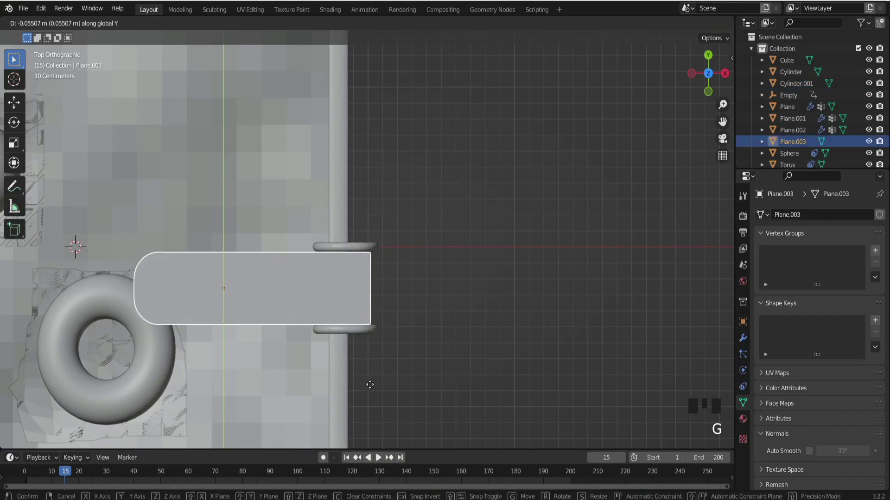
key(s)
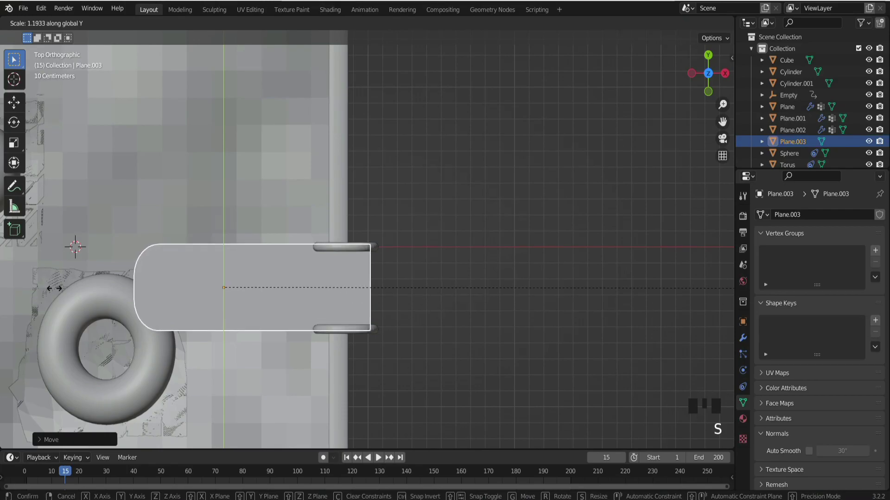
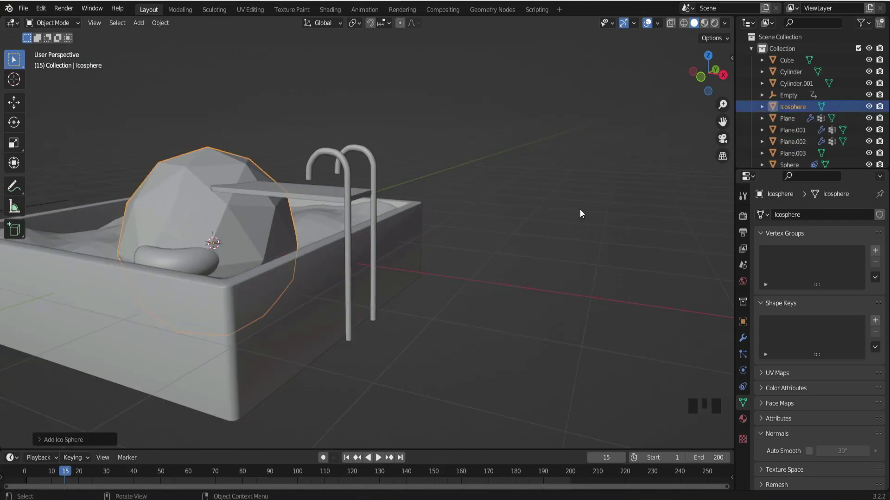
Delete the stray ico sphere and add a cylinder laid on its side for a ladder rung
key(x)
key(shift+a)
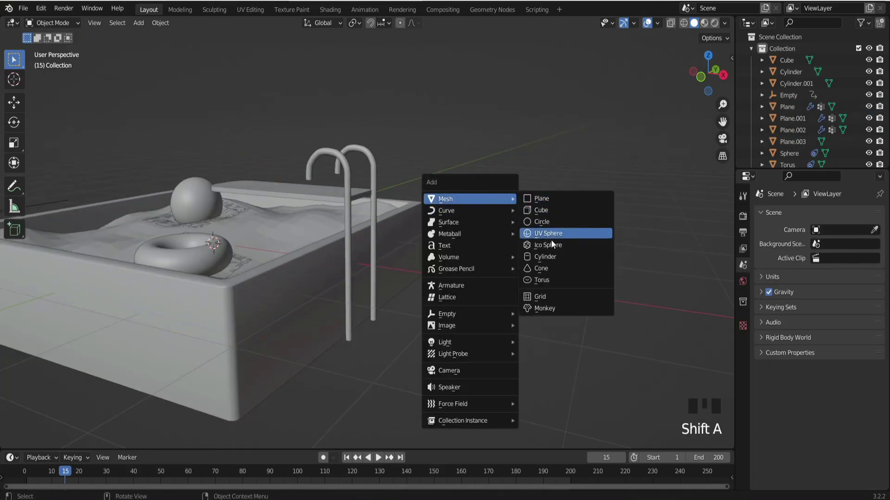
scroll(down, 3)
key(r)
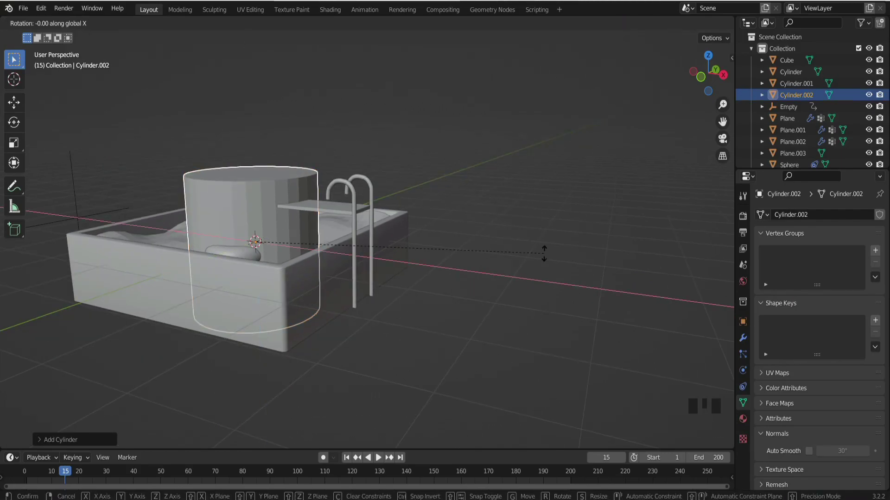
key(KP_3)
scroll(up, 3)
key(s)
key(g)
key(s)
Squash the cylinder into a thin rung, seat it between the rails and check it side-on
scroll(up, 3)
scroll(down, 3)
scroll(up, 3)
key(s)
key(s)
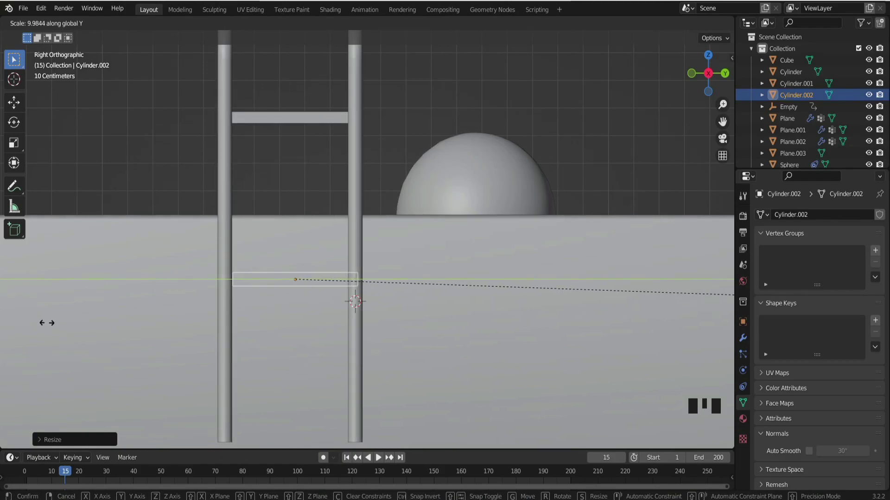
key(g)
key(g)
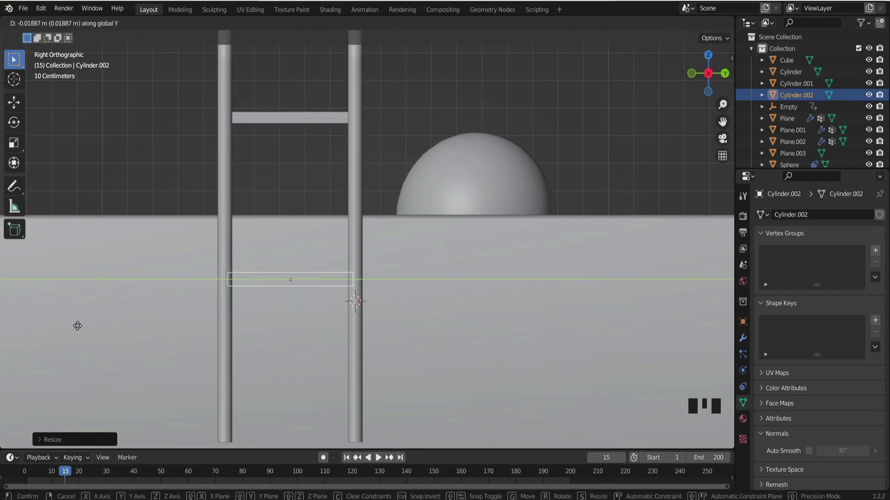
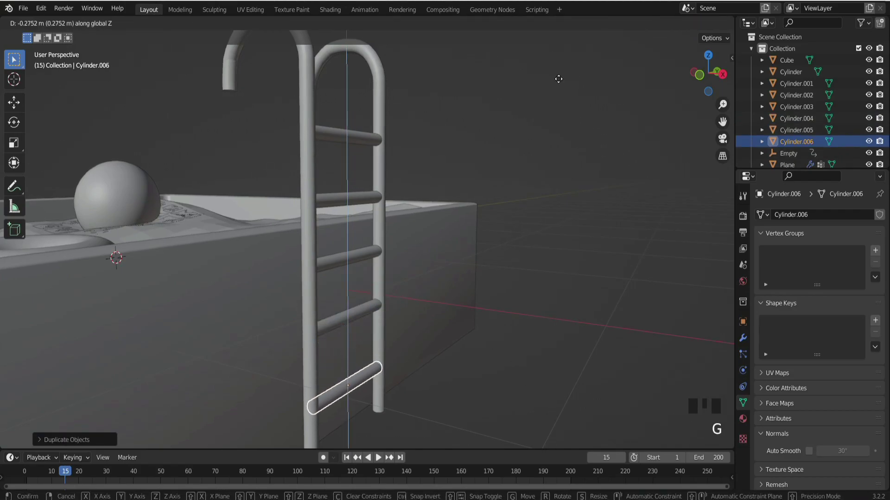
click(581, 53)
scroll(down, 3)
drag(579, 53, 631, 70)
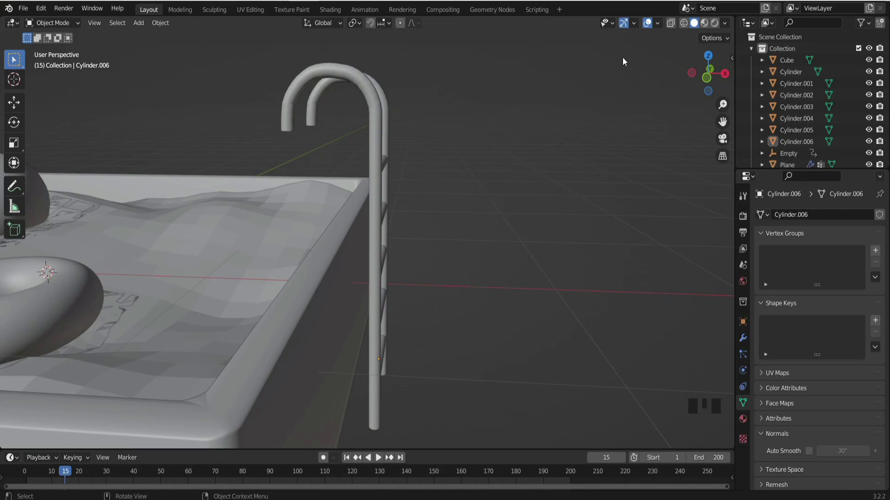
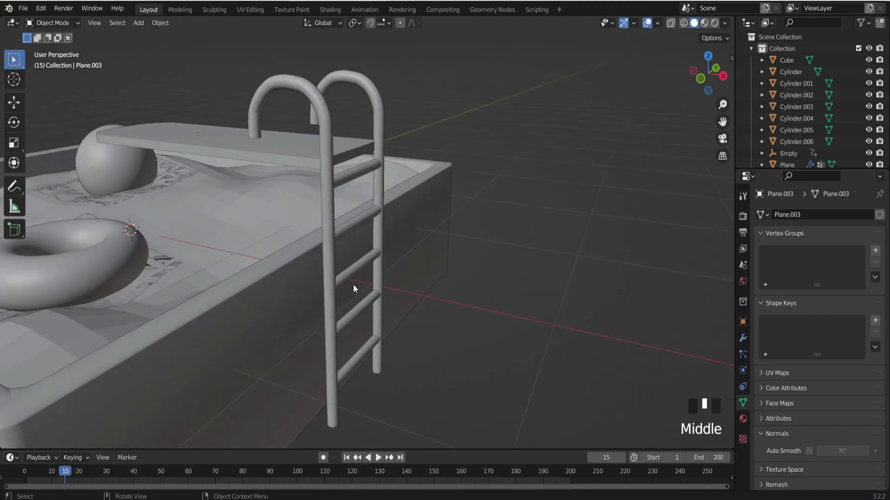
Duplicate a rung into a short bracket and place it between one rail and the pool wall
click(365, 271)
key(shift+d)
key(r)
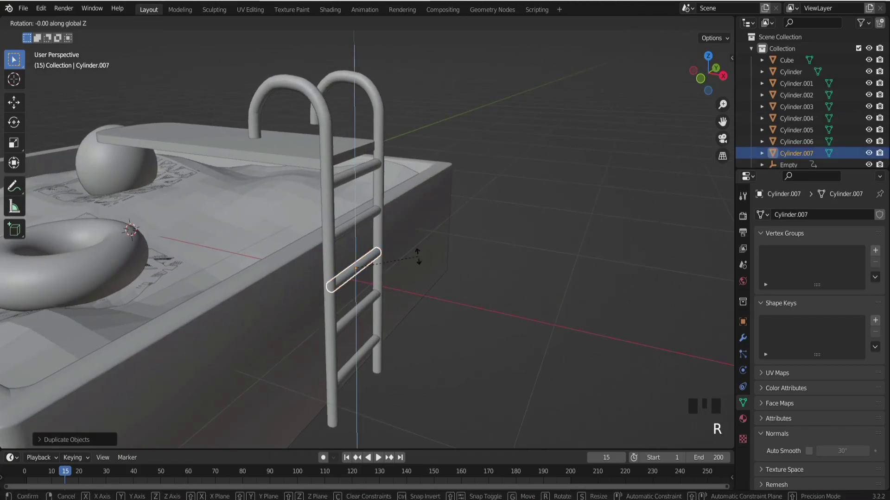
key(KP_1)
key(s)
scroll(up, 3)
key(x)
key(s)
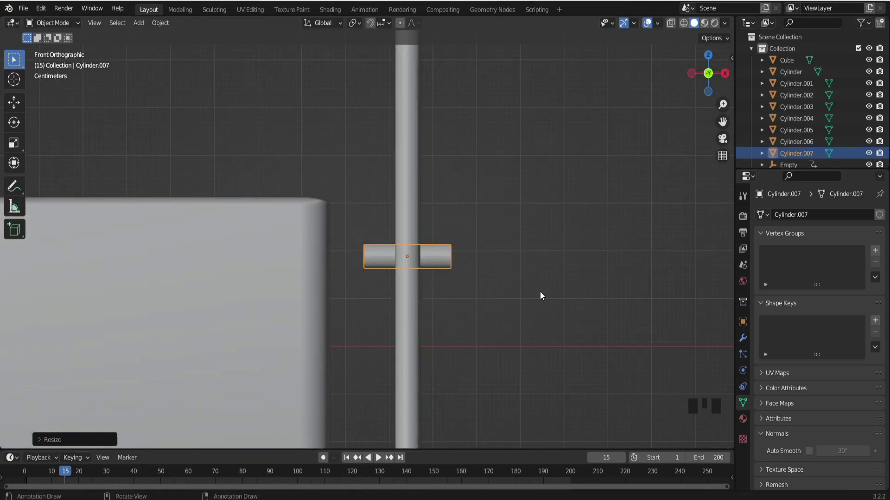
key(g)
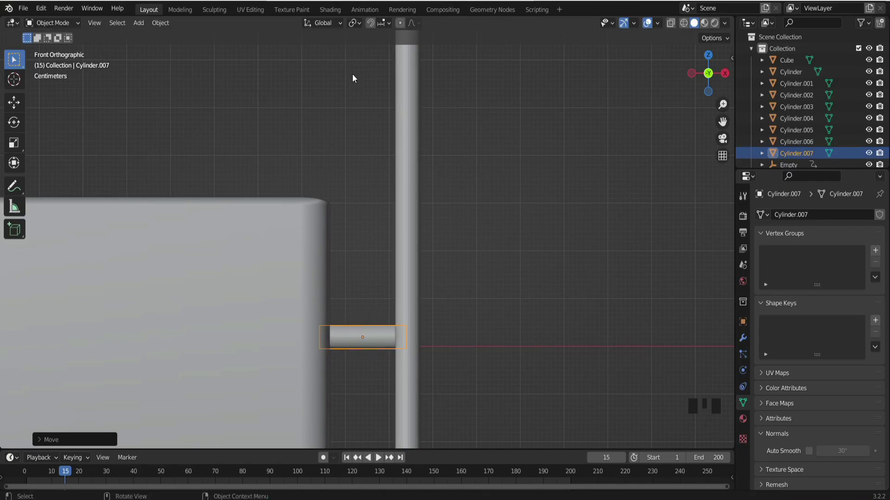
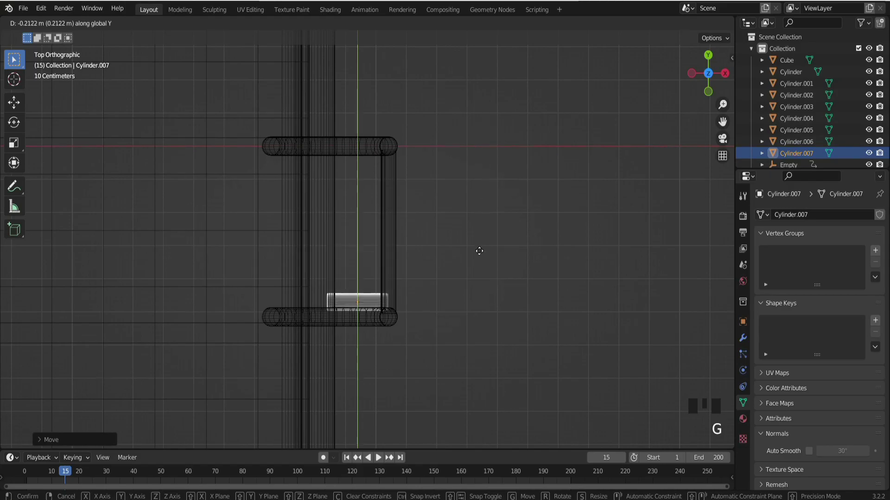
drag(478, 344, 420, 279)
key(KP_7)
Duplicate the bracket and shift it across to link the other rail to the wall
key(shift+d)
key(g)
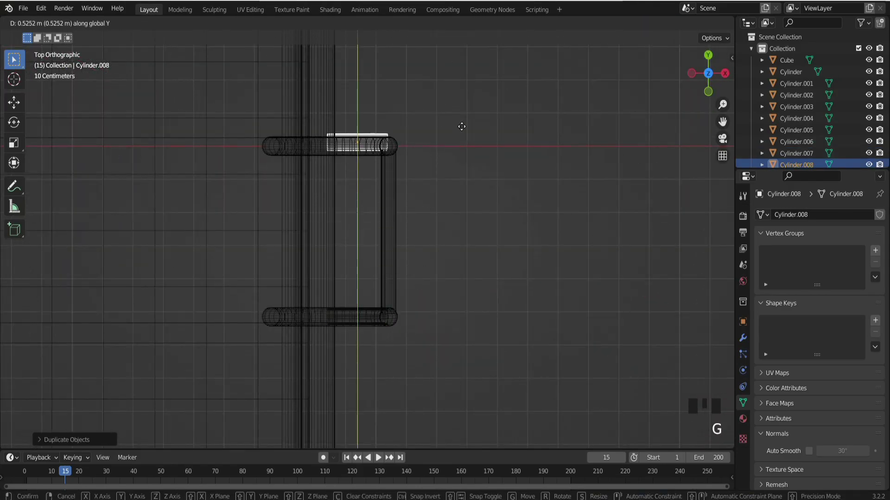
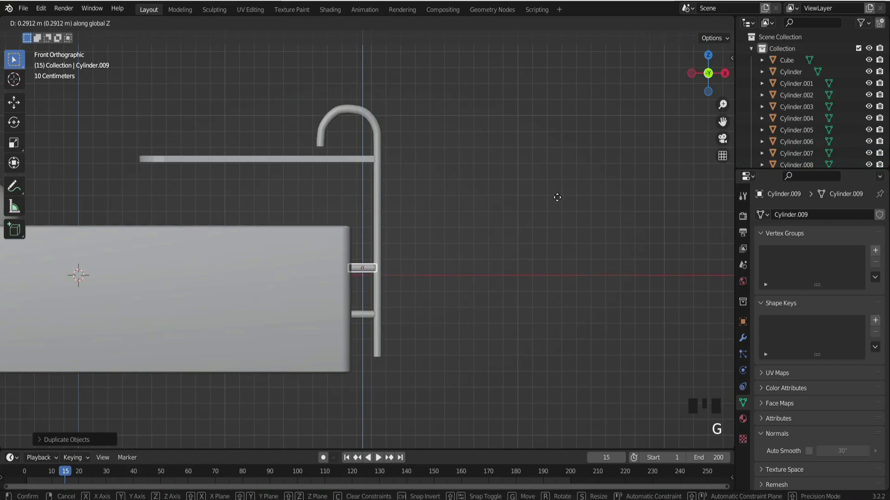
click(564, 153)
drag(560, 166, 485, 214)
Select all rails, rungs and brackets and join them into a single ladder object
click(362, 152)
drag(362, 152, 401, 120)
click(402, 120)
drag(403, 119, 397, 173)
click(397, 172)
click(396, 212)
click(386, 211)
click(389, 242)
click(387, 278)
click(388, 308)
drag(400, 290, 369, 278)
click(370, 278)
click(366, 240)
click(362, 233)
click(385, 274)
drag(384, 278, 363, 326)
click(363, 327)
drag(388, 321, 377, 159)
click(377, 159)
key(ctrl+j)
drag(388, 173, 810, 454)
click(809, 454)
scroll(up, 3)
scroll(down, 3)
Undo a stray rotation, then join the ladder and diving board into one object
key(r)
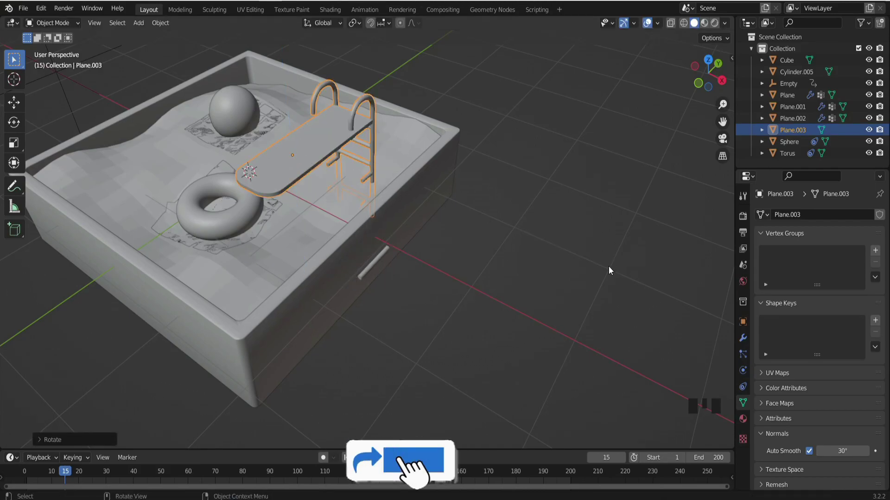
key(ctrl+z)
click(393, 236)
click(387, 260)
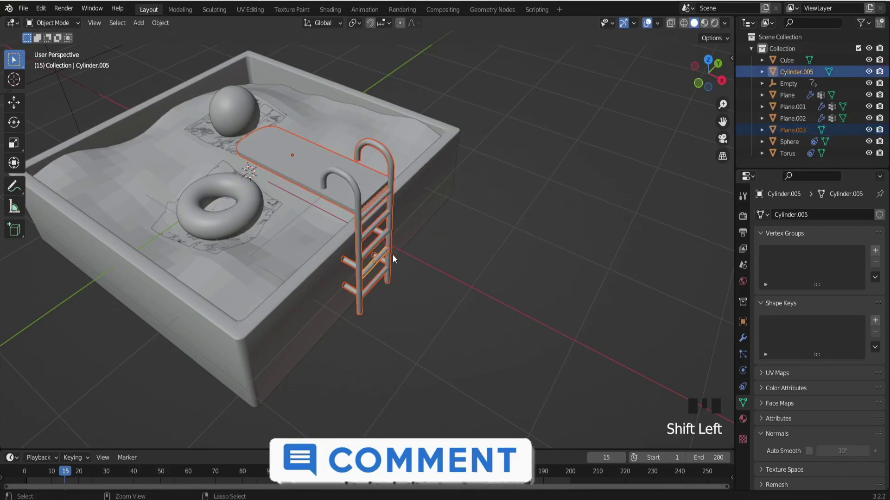
click(358, 175)
click(367, 177)
key(ctrl+j)
Rotate the combined ladder and board 90° about Z and start lowering it onto the pool rim
drag(561, 250, 571, 240)
key(t)
key(z)
key(t)
key(r)
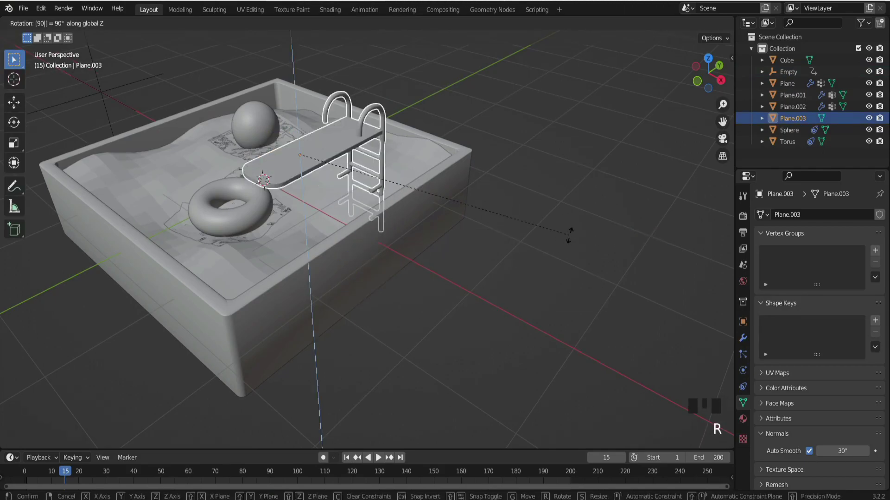
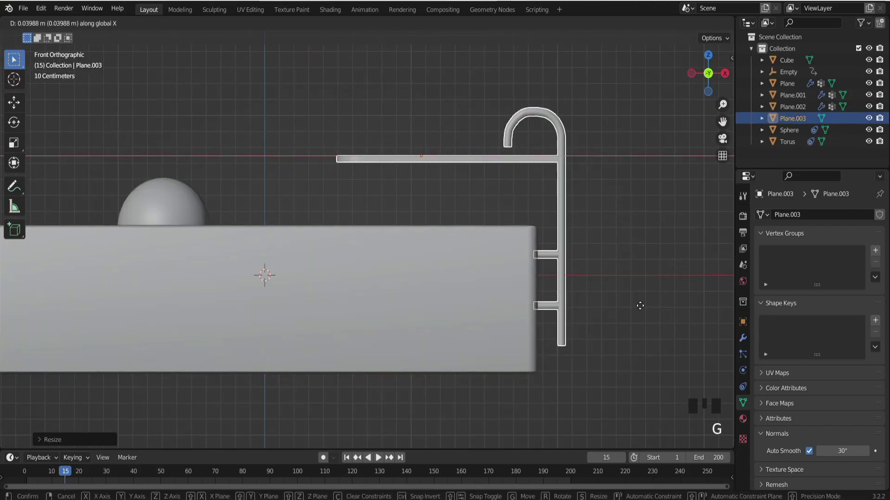
key(g)
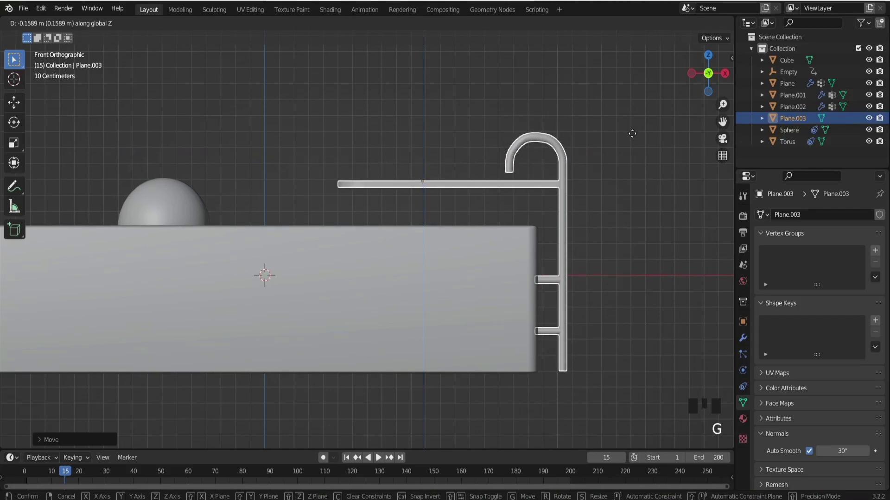
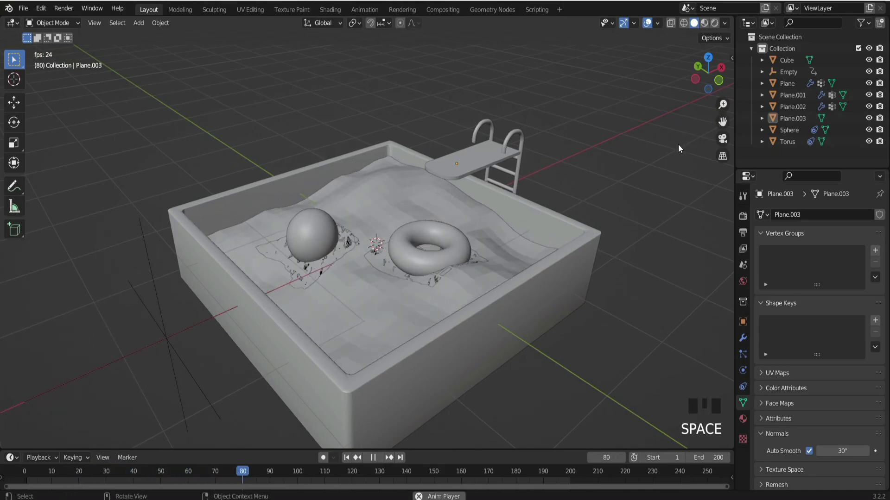
Scale up the ripple Empty and replay the animation to check its effect on the water
click(592, 262)
click(658, 194)
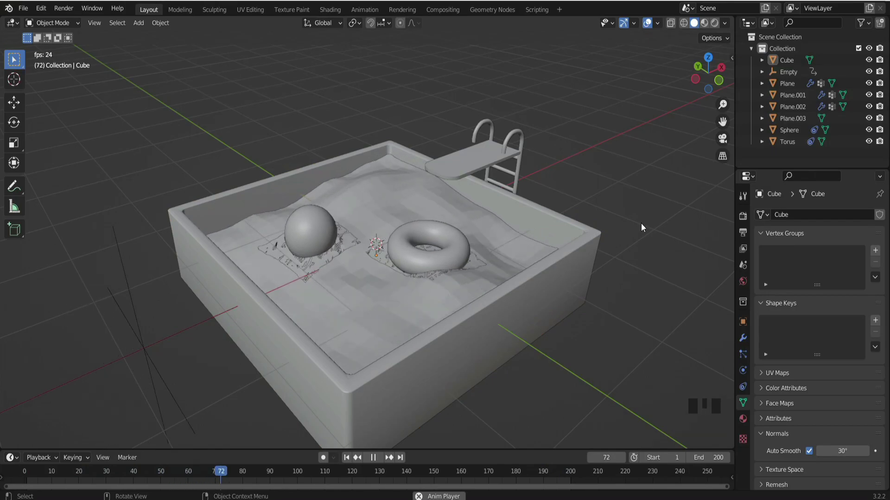
click(89, 372)
key(space)
click(70, 381)
key(s)
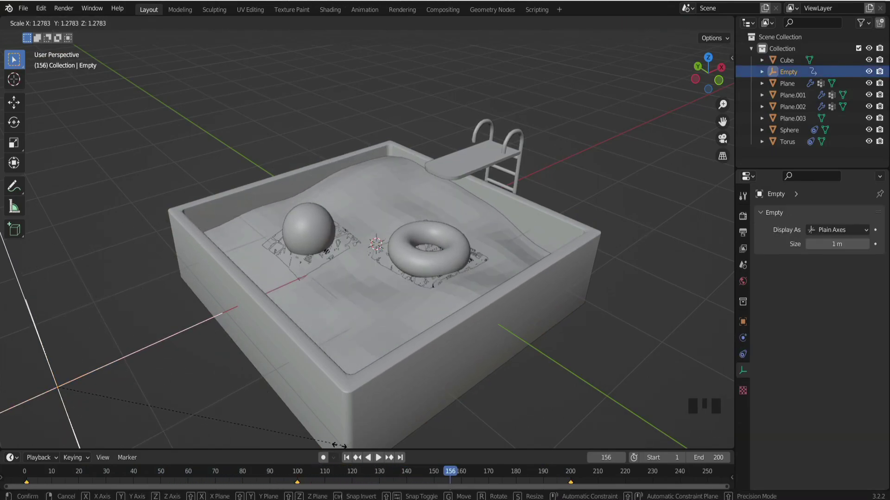
key(space)
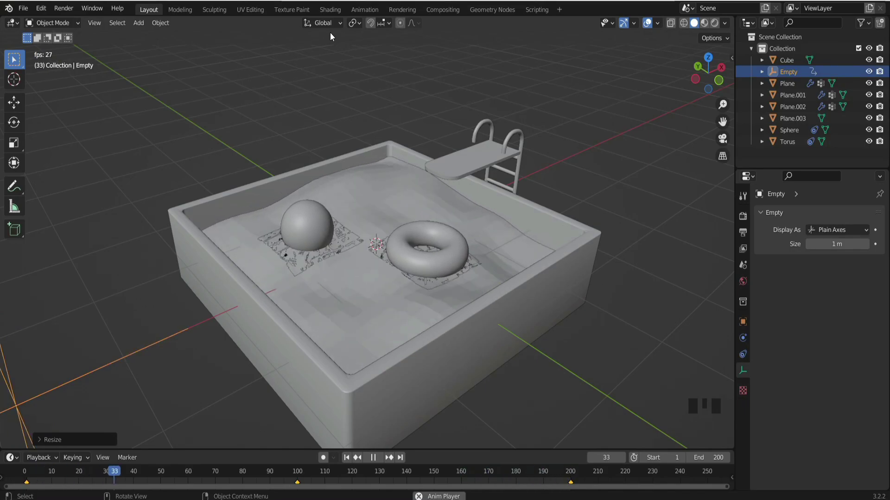
scroll(down, 3)
key(space)
Create a TrueIsocam isometric camera from the N-panel's Create IsoCam tools
drag(573, 156, 729, 65)
key(n)
click(730, 183)
click(690, 67)
drag(691, 78, 609, 295)
Look through the new isometric camera and zoom in on the pool scene
key(g)
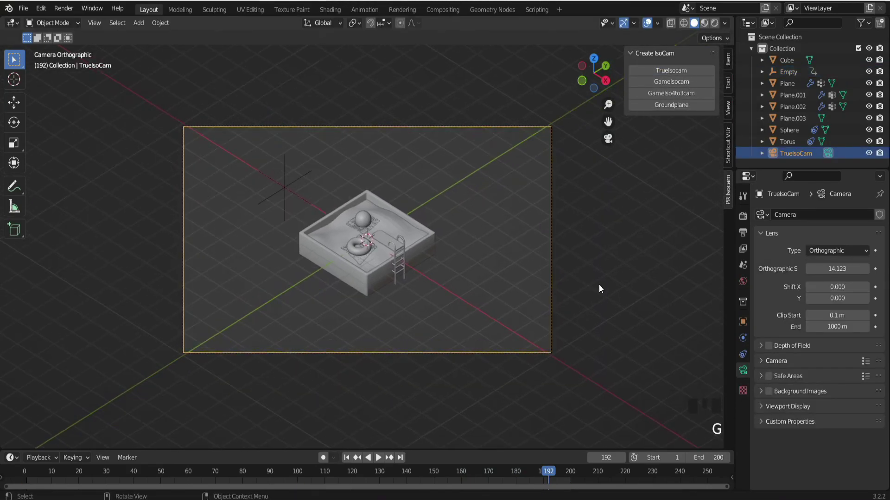
scroll(up, 3)
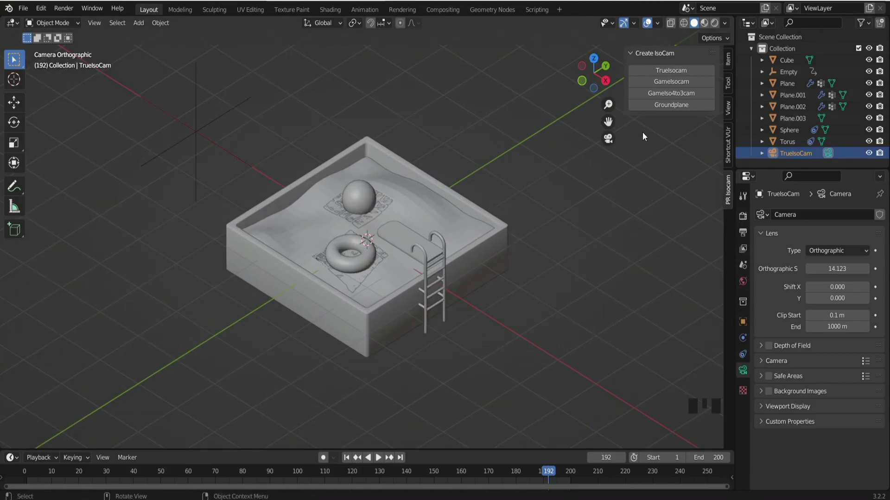
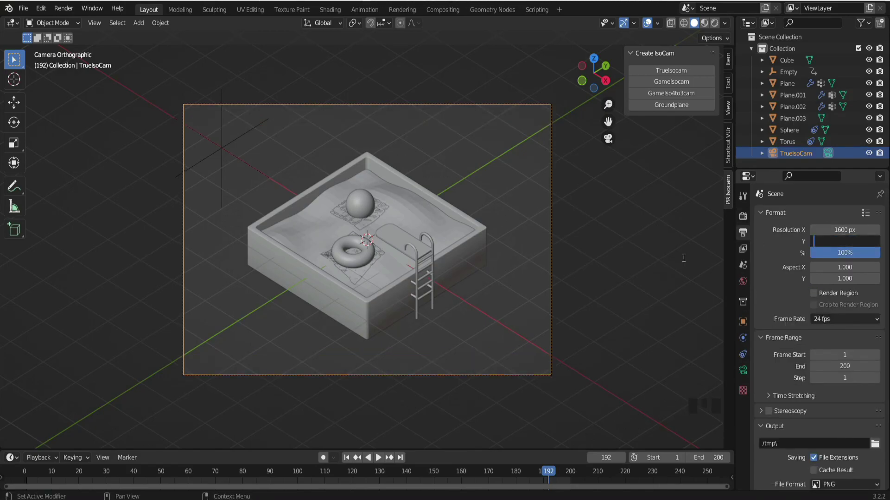
Finish the 1200-pixel render height and select the camera to adjust its orthographic scale
key(0)
click(560, 377)
click(564, 387)
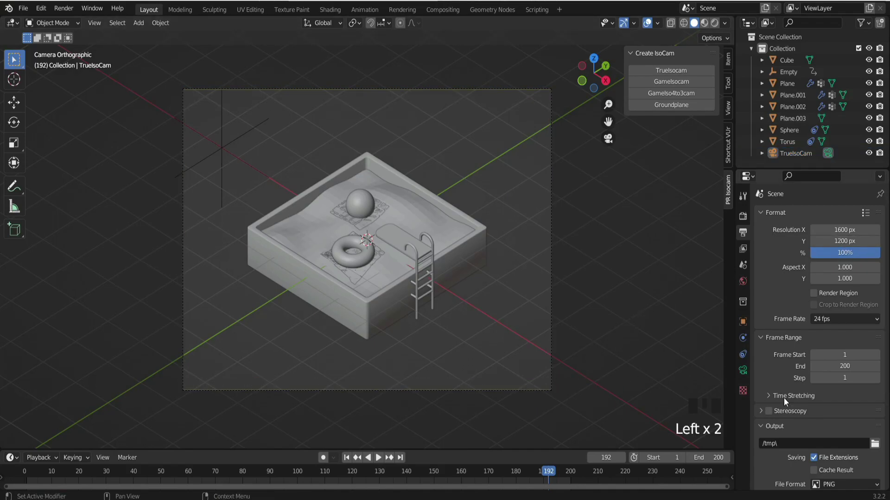
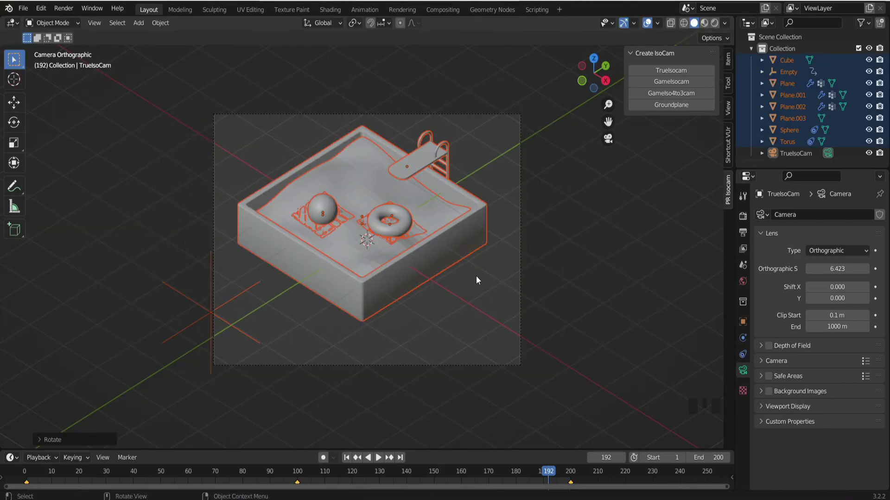
Slide the isometric camera sideways and confirm its new position
click(522, 142)
key(g)
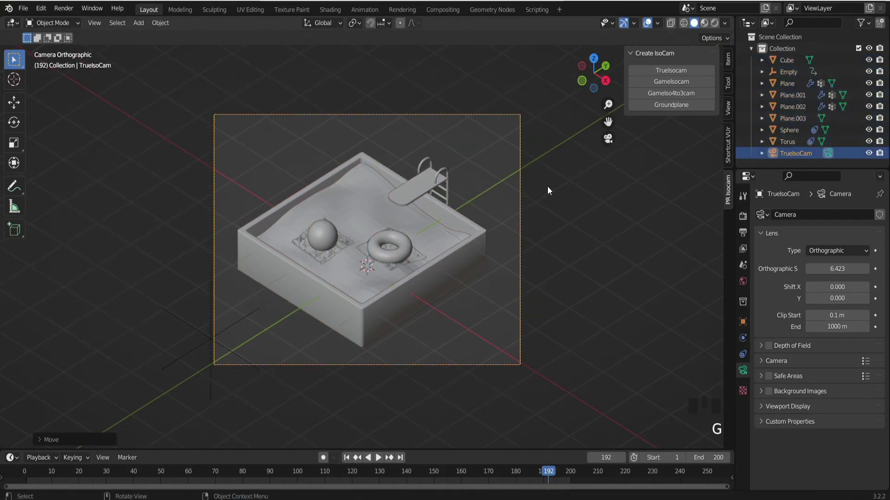
key(g)
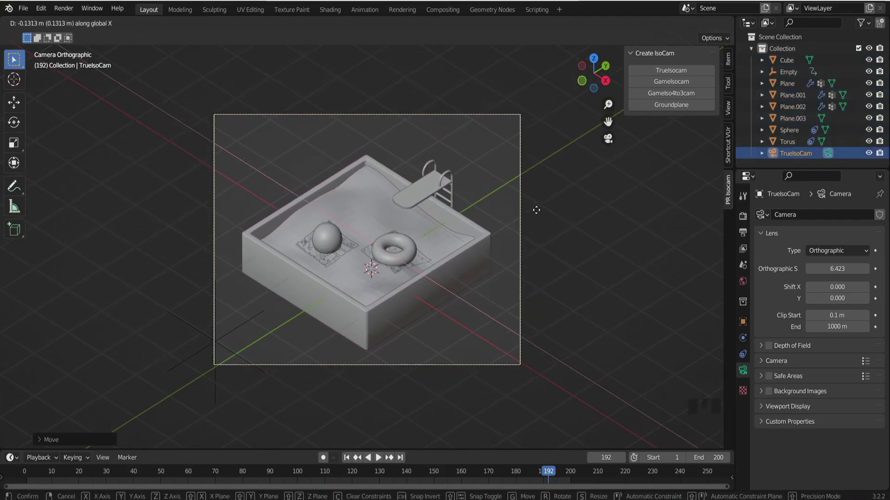
key(g)
Add a large ground plane (Plane.004), scale it up, then test a vertical move of everything and cancel
click(590, 289)
key(shift+a)
key(s)
key(g)
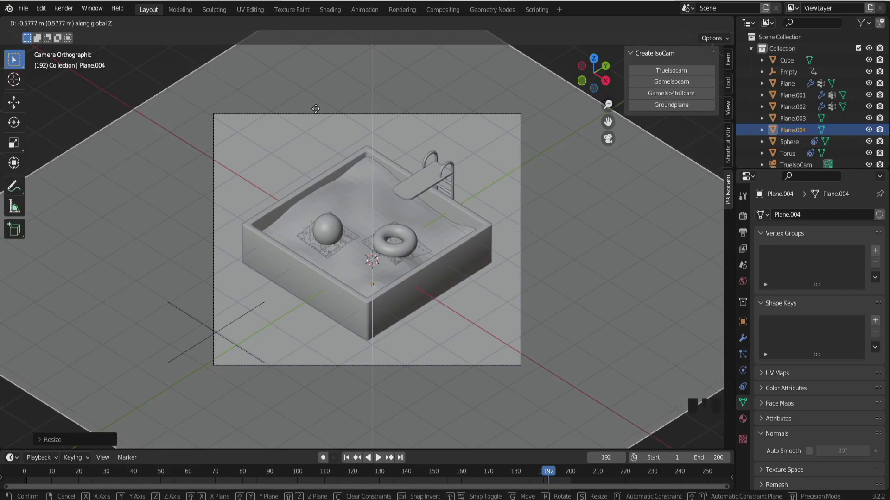
key(a)
key(g)
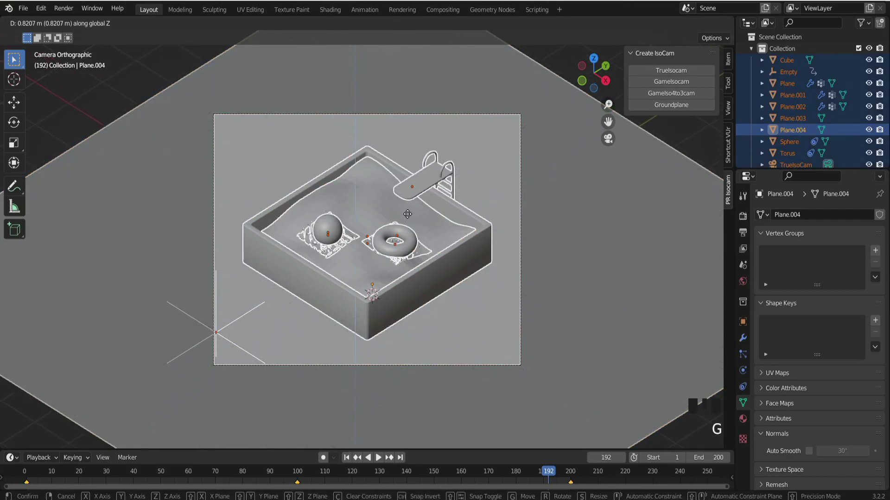
click(698, 142)
Test lifting the water plane, cancel it, and settle into the camera view
drag(564, 312, 530, 269)
scroll(up, 3)
click(397, 341)
key(g)
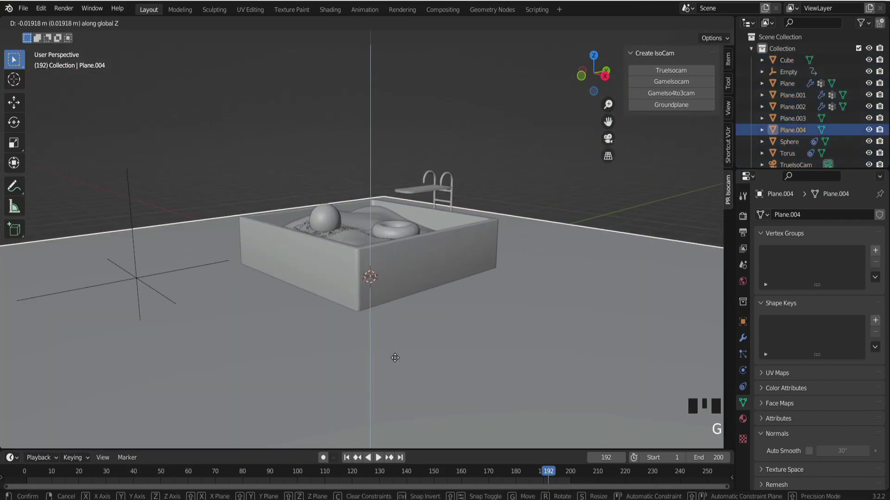
key(KP_0)
scroll(down, 3)
scroll(up, 3)
scroll(down, 3)
Play back the water animation and watch it through the isometric camera
key(space)
scroll(down, 3)
drag(397, 342, 389, 351)
scroll(up, 3)
key(space)
key(space)
key(KP_0)
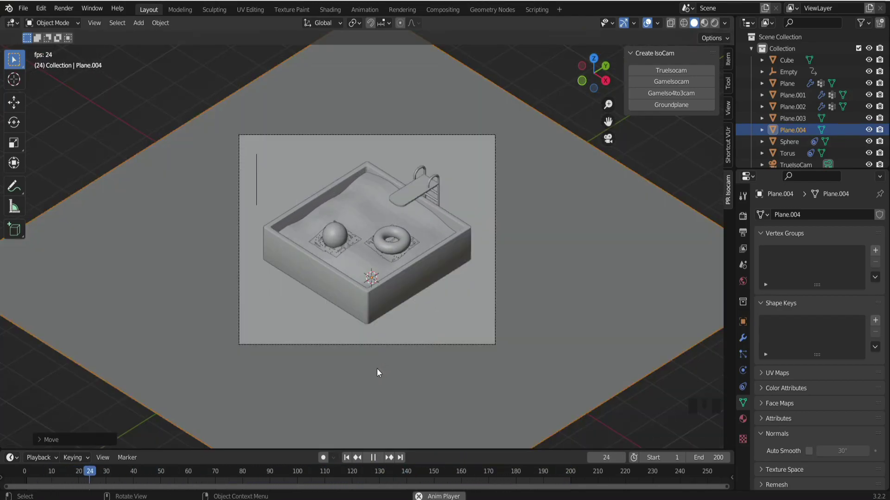
key(space)
Reselect and test-move an object, then return to the camera view
click(576, 113)
drag(527, 166, 340, 261)
click(340, 260)
scroll(up, 3)
drag(342, 278, 348, 299)
key(g)
key(KP_0)
Undo the last three changes and re-frame the pool from above
scroll(up, 3)
key(ctrl+z)
key(ctrl+z)
key(ctrl+z)
click(572, 55)
scroll(up, 3)
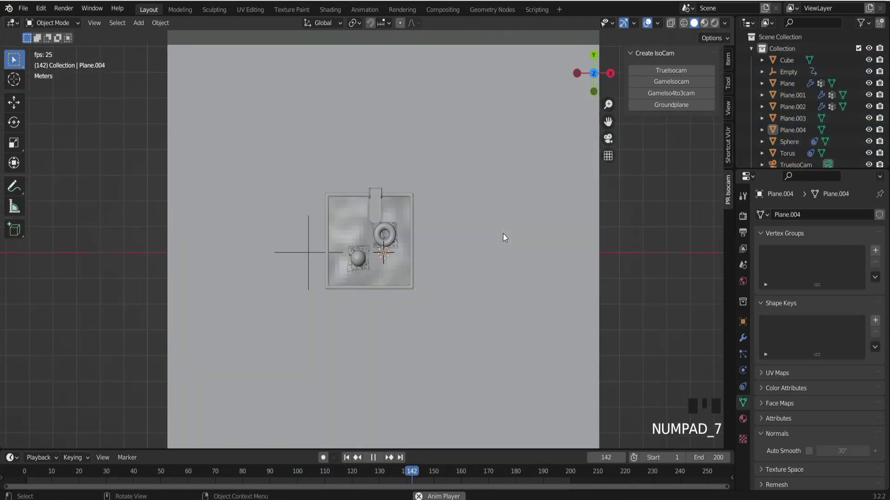
Select the ball and the float with their splash patches and move them together
scroll(up, 3)
click(483, 176)
click(469, 199)
click(366, 290)
click(340, 308)
key(g)
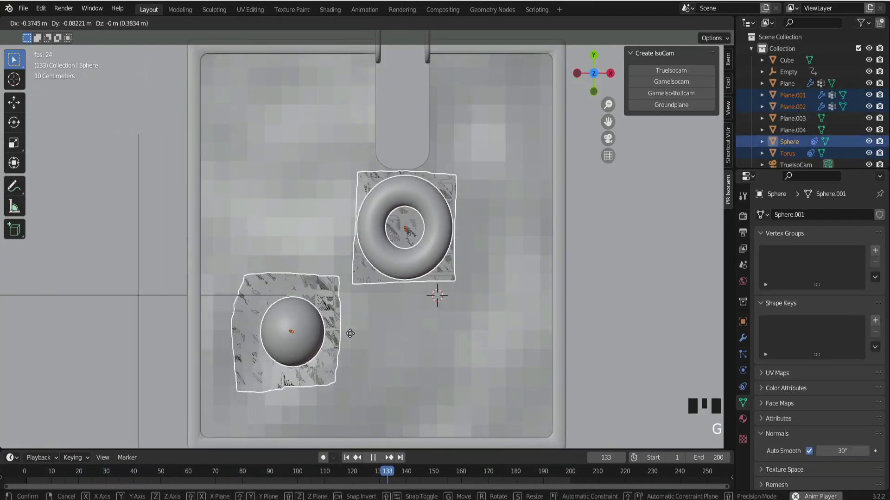
click(448, 204)
click(458, 191)
double_click(442, 193)
click(462, 191)
click(438, 207)
Shift the selected pieces again, pushing the ball toward the back of the pool, and check in camera view
key(g)
click(342, 315)
click(319, 324)
key(g)
drag(380, 295, 306, 230)
key(KP_0)
scroll(down, 3)
click(529, 121)
scroll(up, 3)
Move the ball with its patch along Y, then the float with its patch along one axis
click(290, 213)
click(311, 212)
key(g)
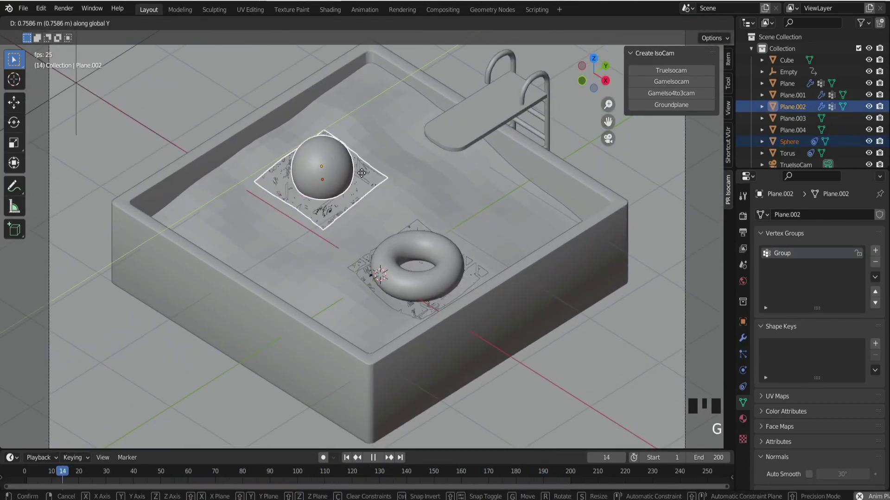
click(430, 245)
click(466, 263)
click(475, 261)
click(446, 253)
key(g)
key(g)
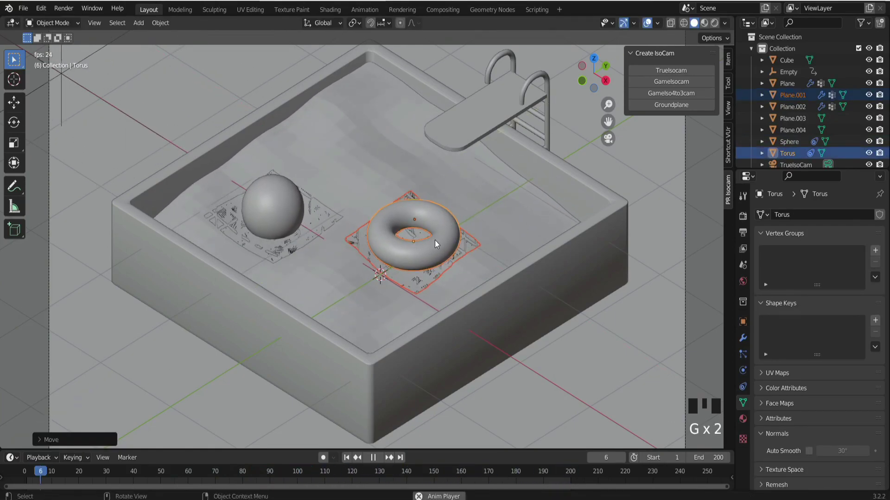
scroll(down, 3)
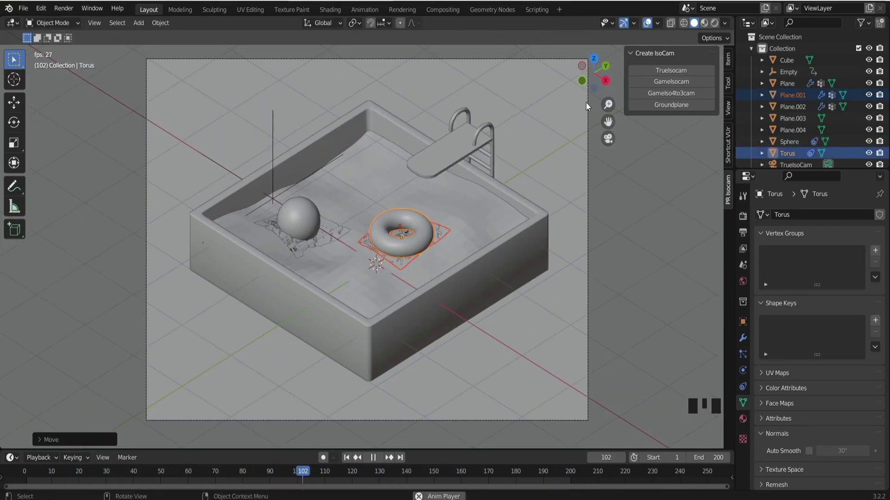
Select TrueIsoCam, look through it and set the water animation to frame 174
click(589, 105)
key(g)
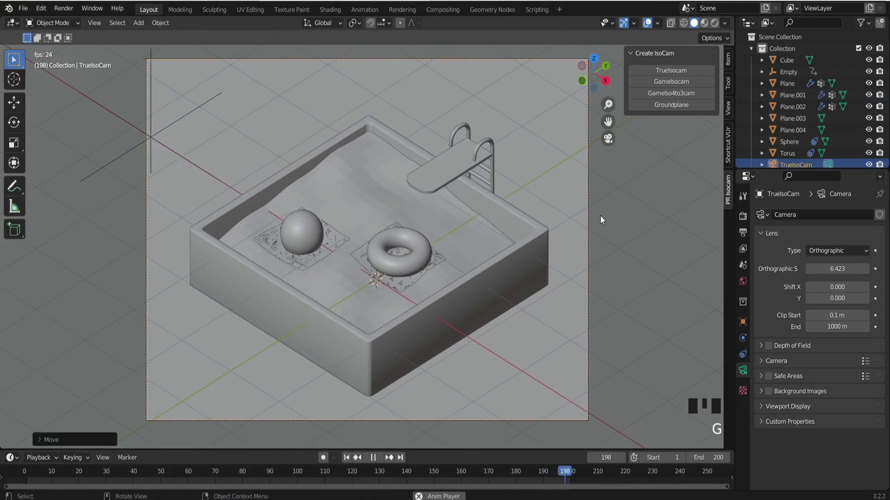
scroll(down, 3)
click(607, 170)
scroll(up, 3)
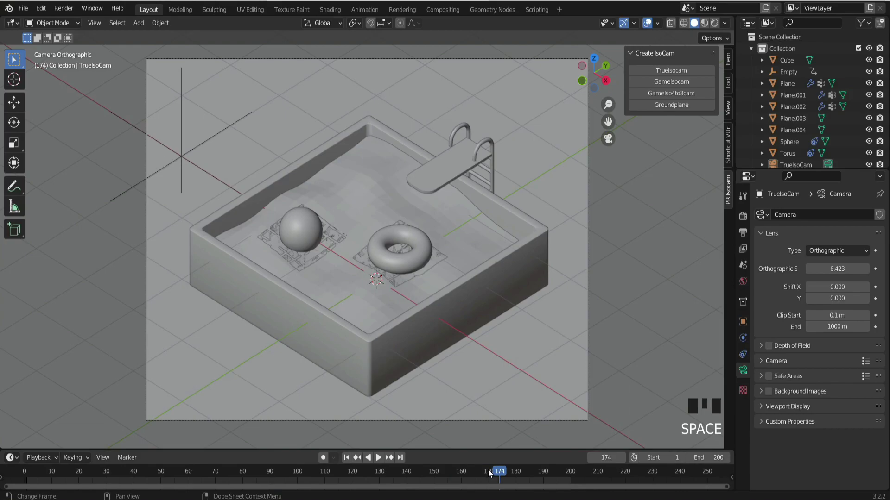
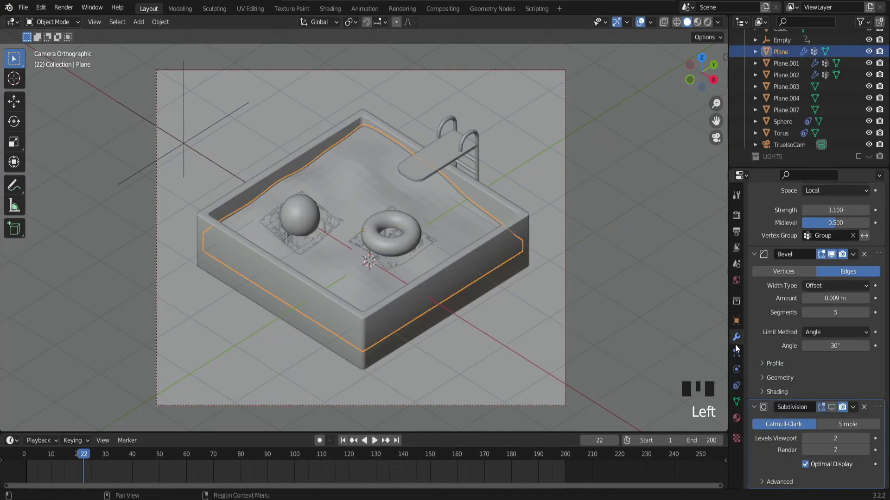
Hide the water's lower modifier in the viewport and briefly play the animation
click(738, 343)
scroll(down, 3)
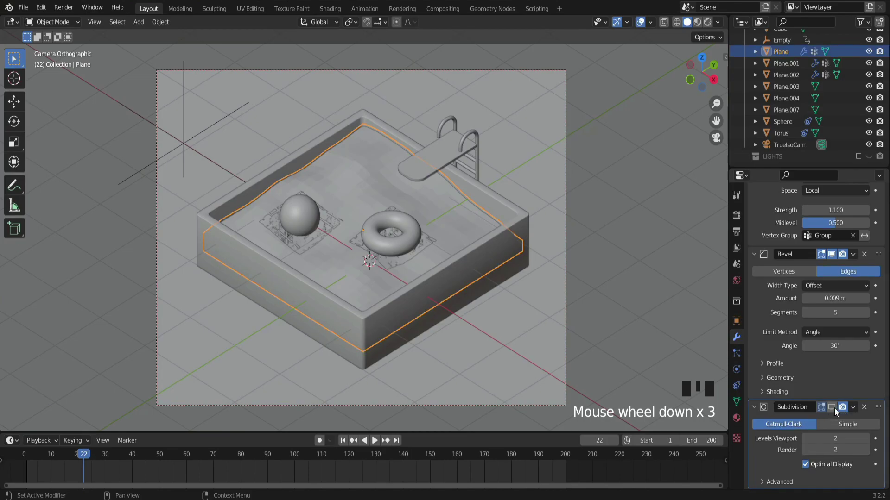
scroll(down, 3)
click(836, 411)
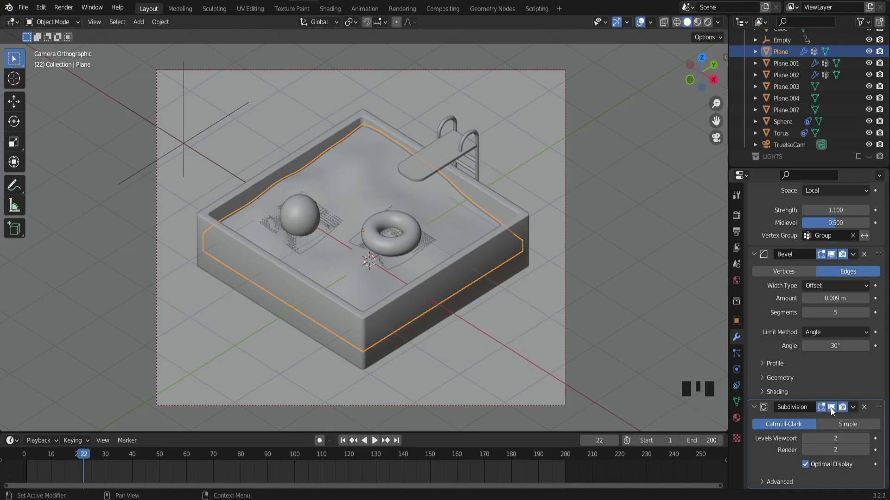
key(space)
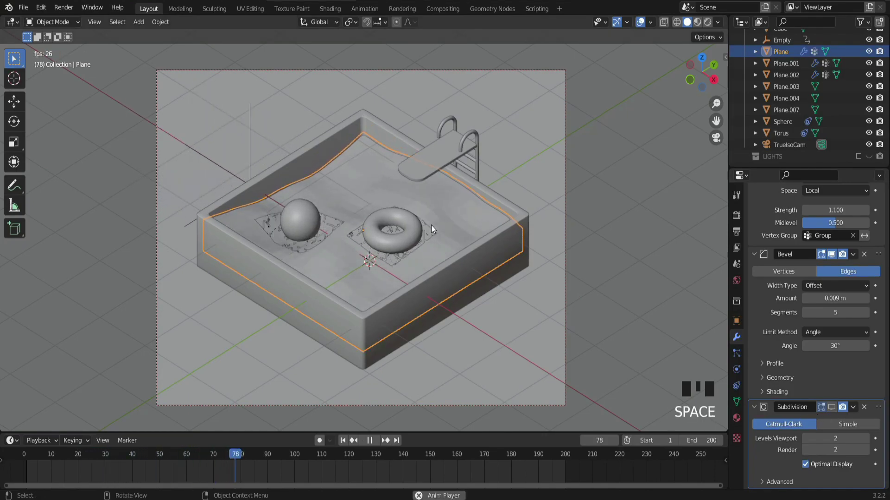
key(space)
Turn on the LIGHTS collection in the Outliner and view the lit pool from directly above
drag(268, 455, 841, 125)
scroll(down, 3)
drag(874, 163, 672, 213)
scroll(down, 3)
scroll(up, 3)
scroll(down, 3)
drag(642, 250, 597, 204)
drag(597, 204, 614, 188)
scroll(up, 3)
drag(611, 182, 628, 187)
key(KP_7)
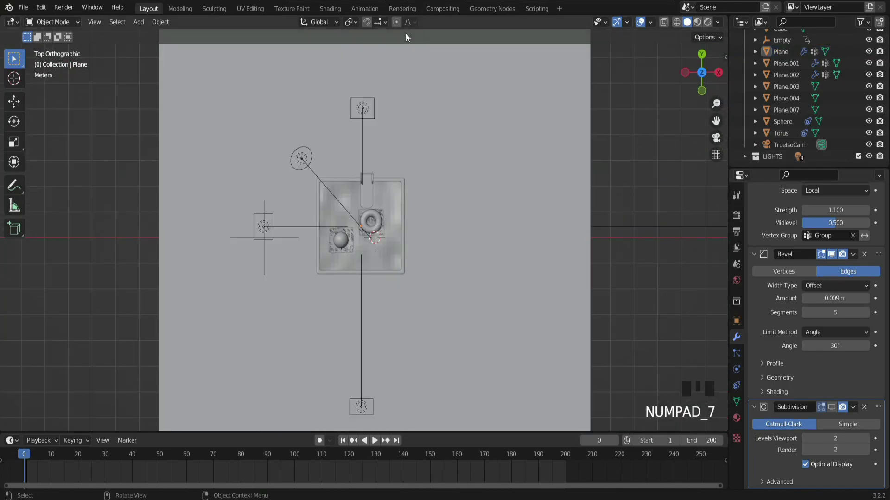
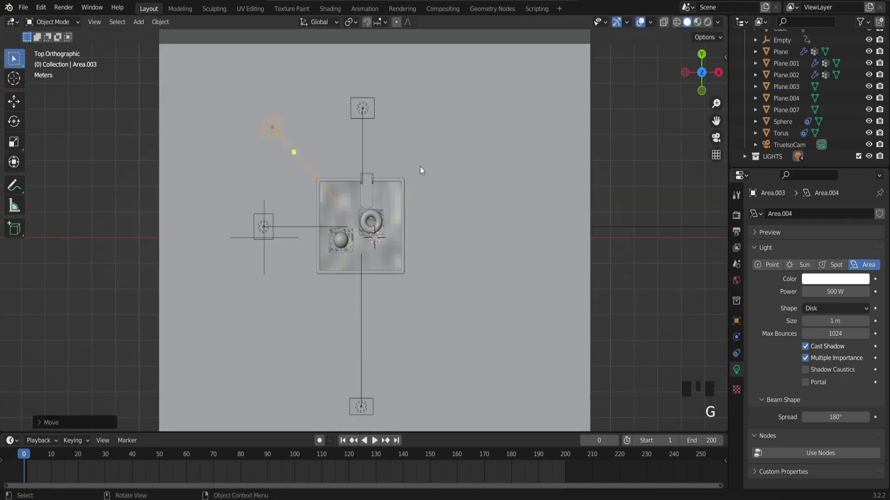
Move Area.003 above the pool and preview the fully coloured scene through the camera in Rendered shading
drag(431, 180, 727, 106)
key(KP_0)
scroll(up, 3)
drag(703, 24, 652, 188)
scroll(down, 3)
scroll(up, 3)
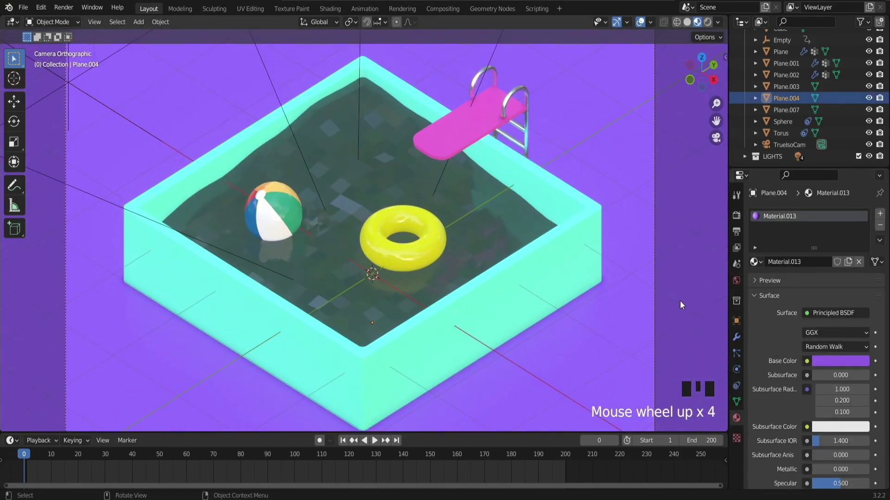
drag(836, 366, 496, 226)
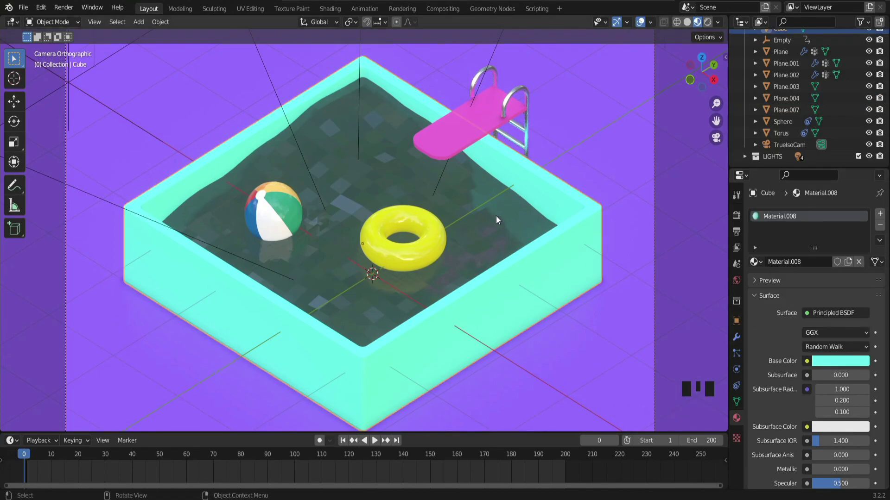
scroll(down, 3)
drag(857, 367, 767, 337)
scroll(down, 3)
scroll(down, 3)
scroll(up, 3)
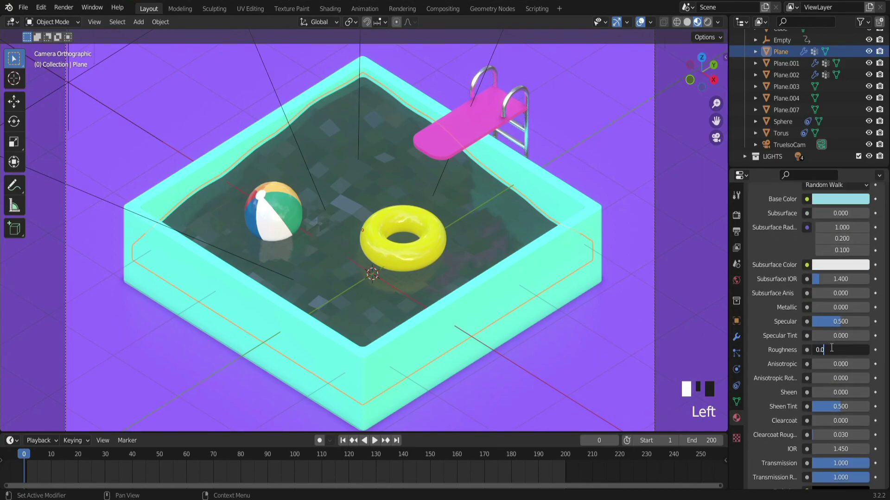
scroll(down, 3)
scroll(down, 3)
scroll(up, 3)
drag(847, 253, 782, 290)
scroll(down, 3)
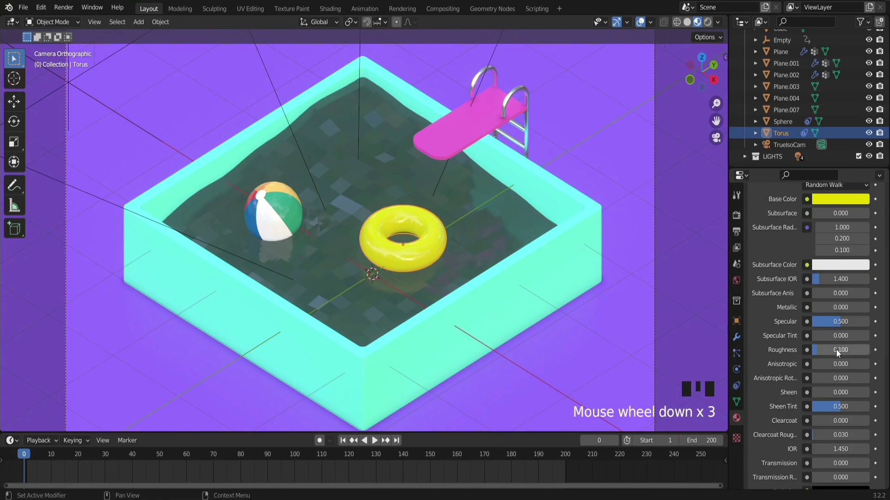
drag(476, 129, 835, 365)
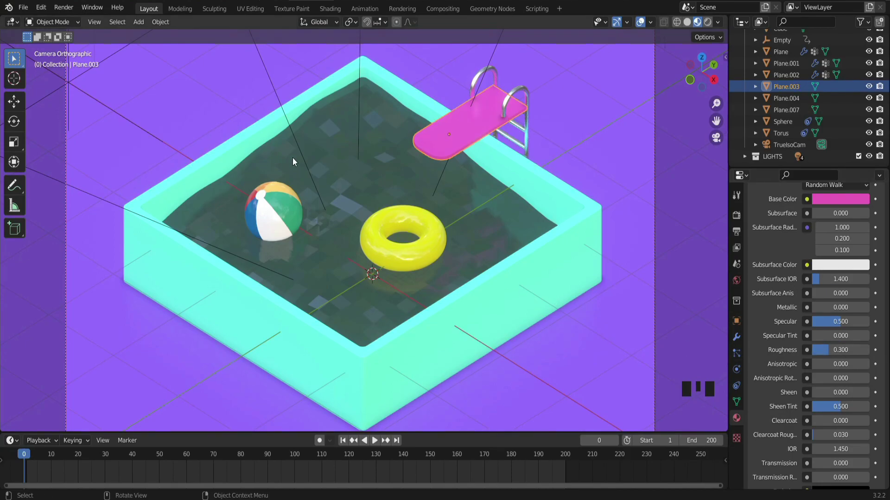
scroll(up, 3)
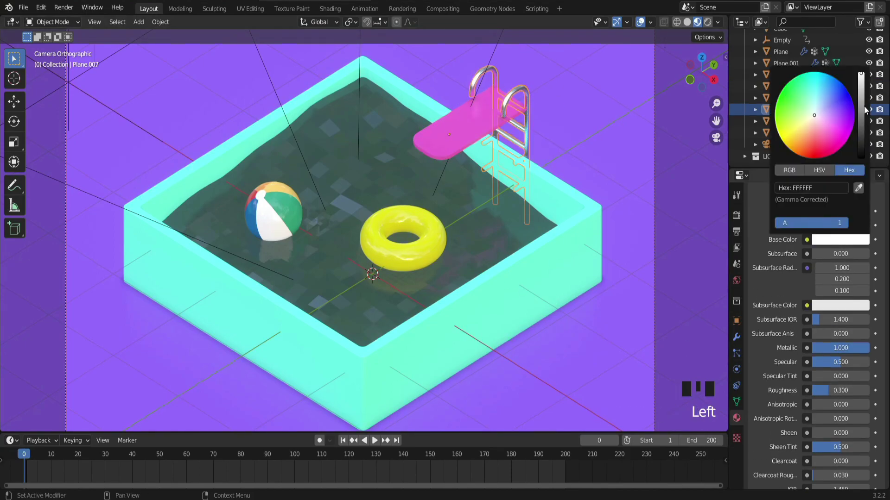